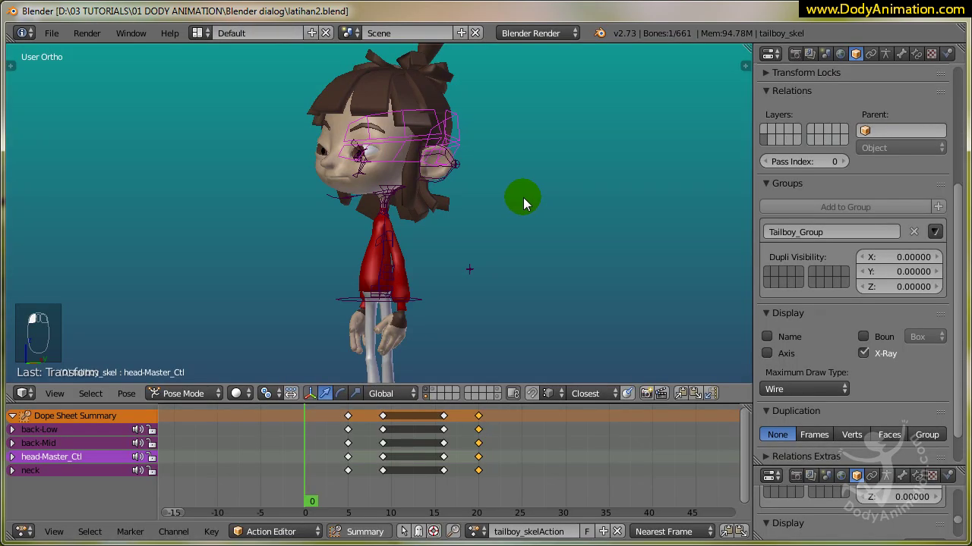
# Switch to Right Ortho side view, select Tailboy's torso bone and scrub to frame 8.
pyautogui.moveTo(444, 250); pyautogui.dragTo(405, 250)
pyautogui.press('KP_1')
pyautogui.press('KP_3')
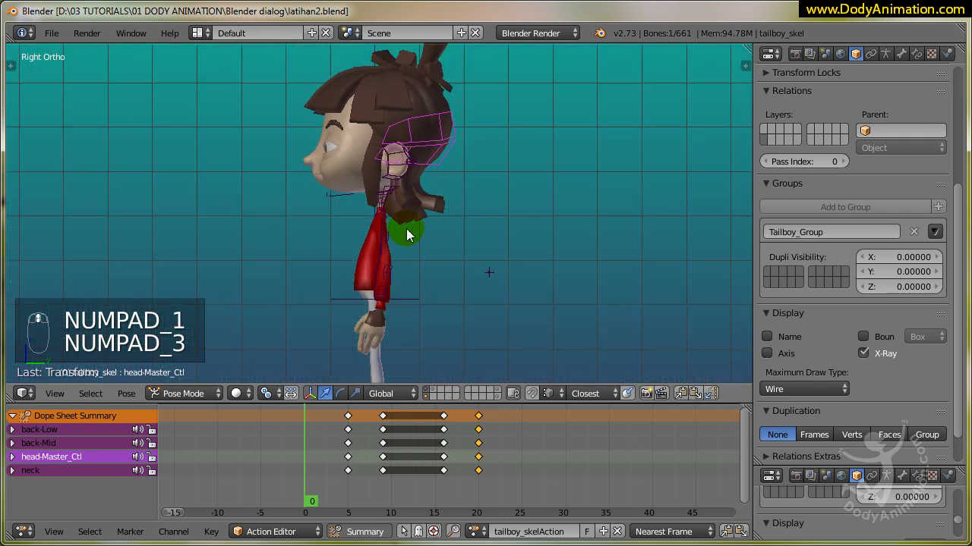
pyautogui.moveTo(334, 453); pyautogui.dragTo(356, 308)
pyautogui.moveTo(355, 305); pyautogui.dragTo(353, 451)
# Return to frame 5 and insert a keyframe for the current torso pose.
pyautogui.moveTo(343, 448); pyautogui.dragTo(366, 456)
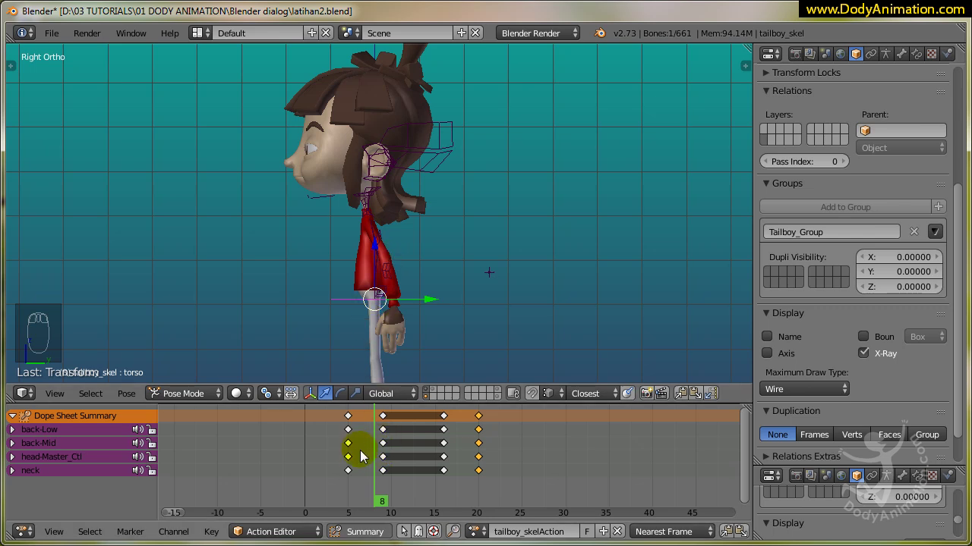
pyautogui.moveTo(352, 458); pyautogui.dragTo(356, 464)
pyautogui.press('alt+a')
pyautogui.press('alt+a')
pyautogui.moveTo(363, 465); pyautogui.dragTo(390, 333)
pyautogui.moveTo(385, 330); pyautogui.dragTo(419, 299)
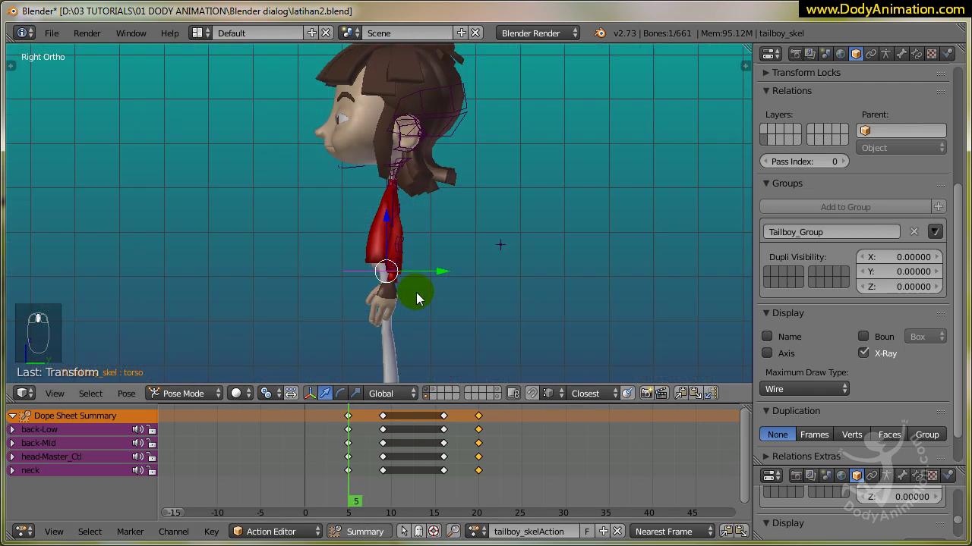
pyautogui.moveTo(420, 299); pyautogui.dragTo(390, 308)
pyautogui.press('i')
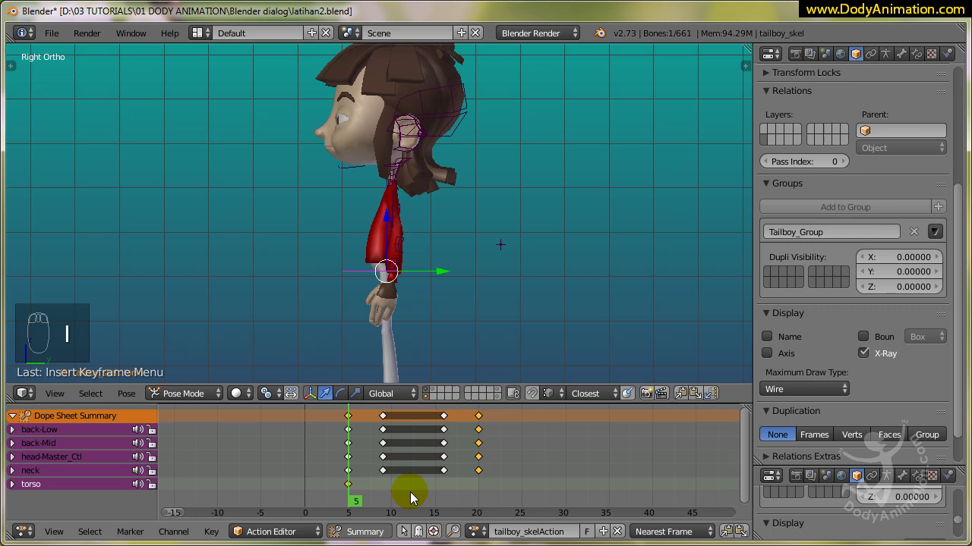
# Bend the torso forward at a later frame and key it with Location/Rotation.
pyautogui.moveTo(361, 467); pyautogui.dragTo(392, 248)
pyautogui.moveTo(390, 248); pyautogui.dragTo(390, 248)
pyautogui.moveTo(390, 248); pyautogui.dragTo(391, 252)
pyautogui.press('i')
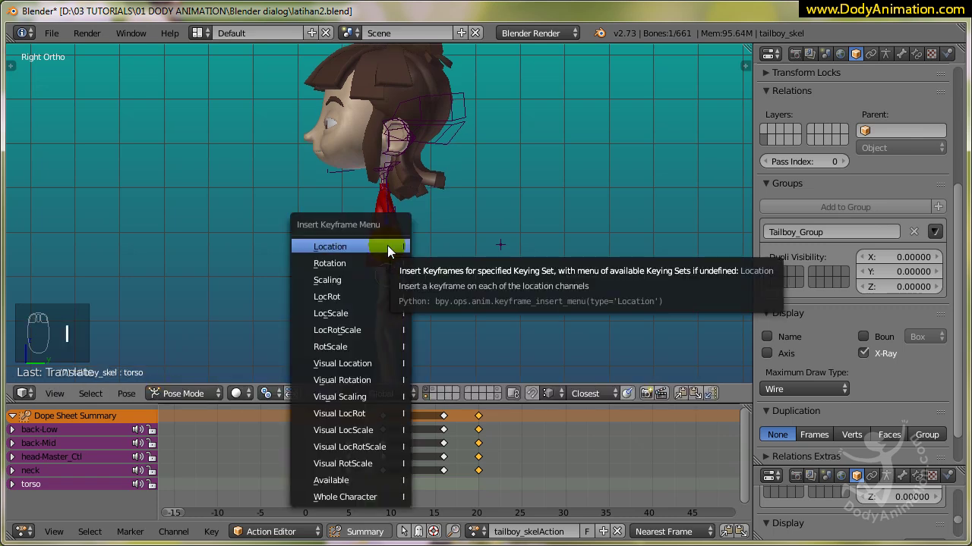
pyautogui.moveTo(376, 462); pyautogui.dragTo(379, 327)
pyautogui.moveTo(382, 322); pyautogui.dragTo(351, 493)
pyautogui.moveTo(351, 490); pyautogui.dragTo(350, 490)
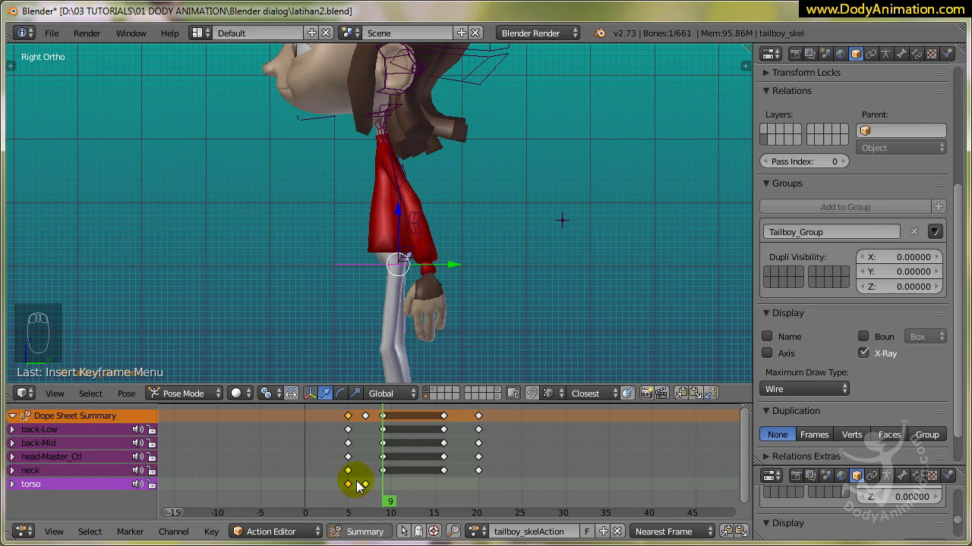
# Lean the upper body back and key that torso pose at frame 20.
pyautogui.moveTo(348, 488); pyautogui.dragTo(350, 500)
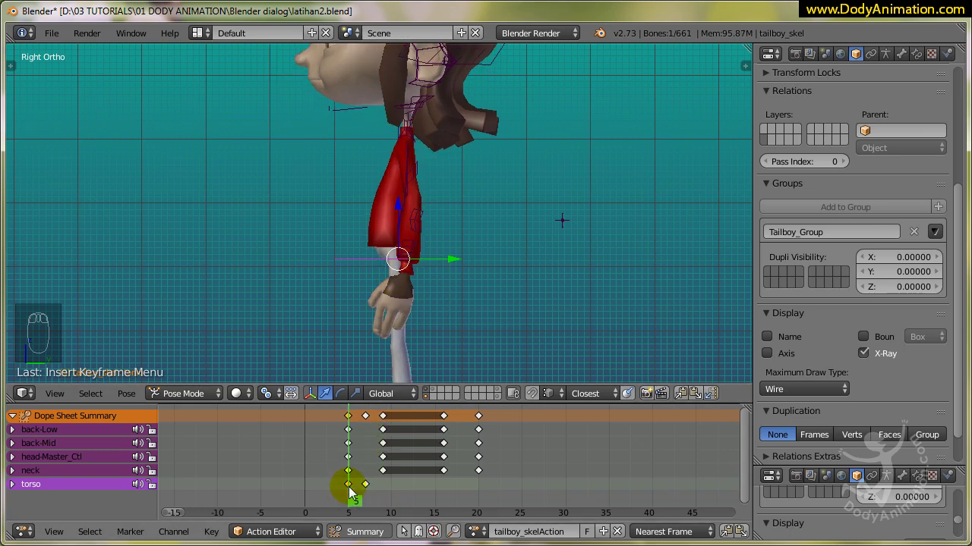
pyautogui.press('shift+d')
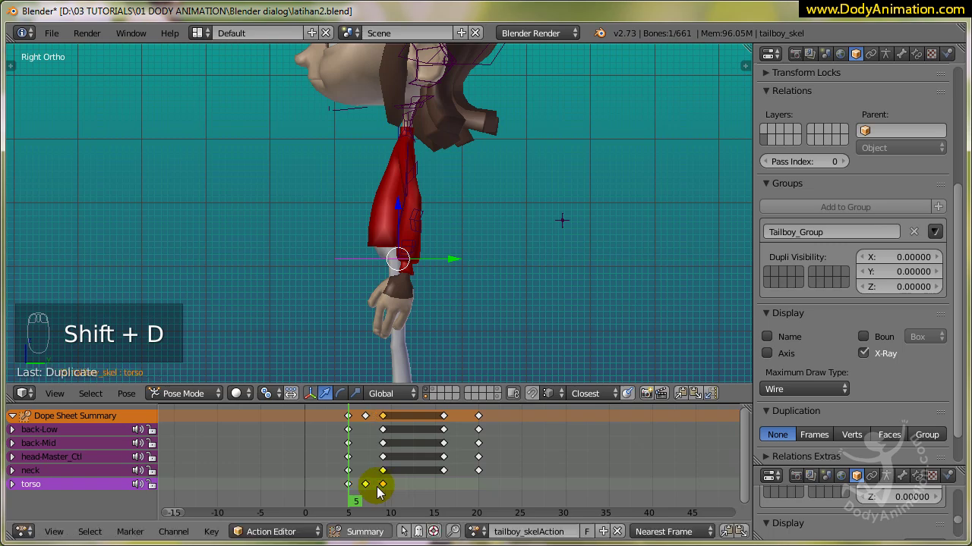
pyautogui.moveTo(356, 491); pyautogui.dragTo(418, 324)
pyautogui.moveTo(419, 324); pyautogui.dragTo(374, 491)
pyautogui.press('alt+a')
pyautogui.press('alt+a')
pyautogui.moveTo(374, 491); pyautogui.dragTo(382, 492)
pyautogui.moveTo(387, 490); pyautogui.dragTo(444, 489)
pyautogui.press('shift+d')
pyautogui.moveTo(451, 487); pyautogui.dragTo(484, 489)
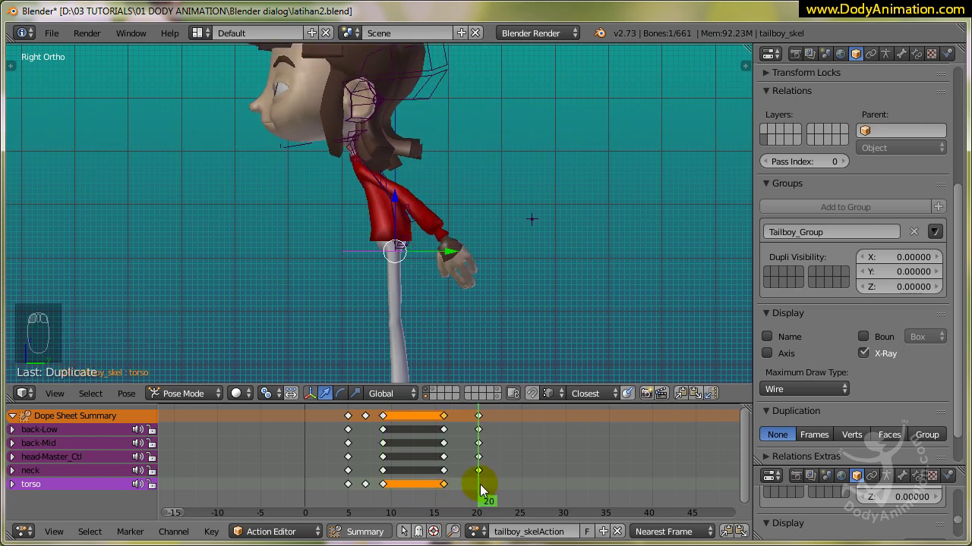
pyautogui.press('shift+d')
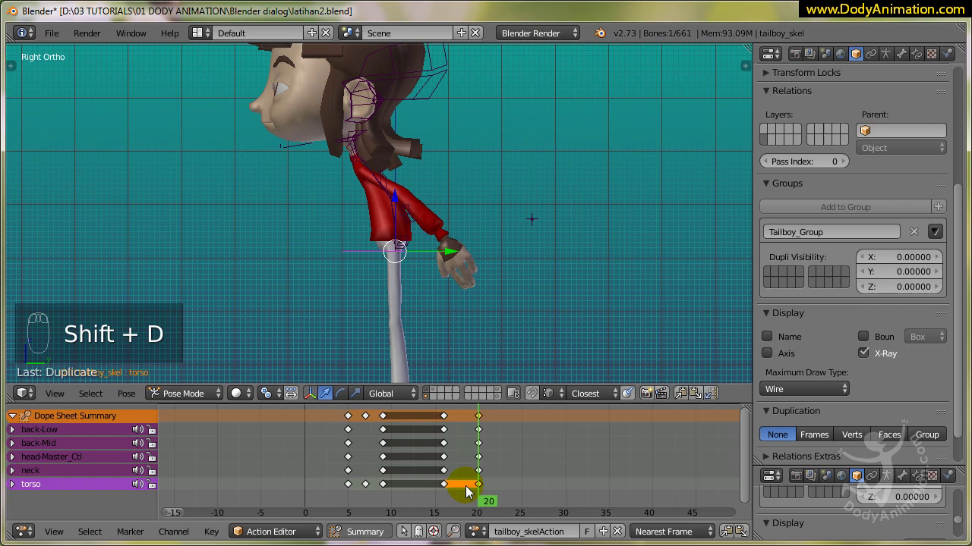
# Duplicate the torso keys at frame 7 and shift the copies ten frames later.
pyautogui.moveTo(468, 490); pyautogui.dragTo(374, 487)
pyautogui.moveTo(369, 491); pyautogui.dragTo(369, 490)
pyautogui.moveTo(369, 490); pyautogui.dragTo(369, 489)
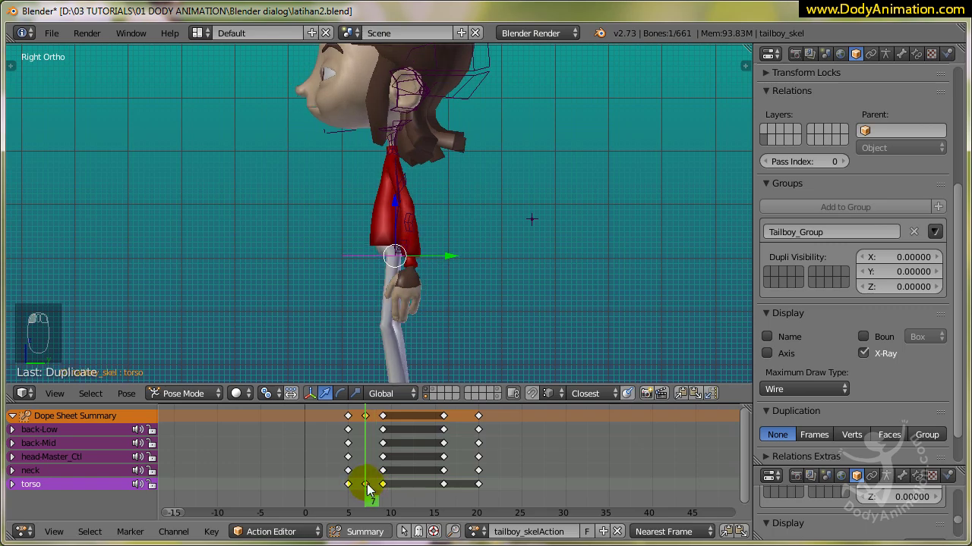
pyautogui.press('shift+d')
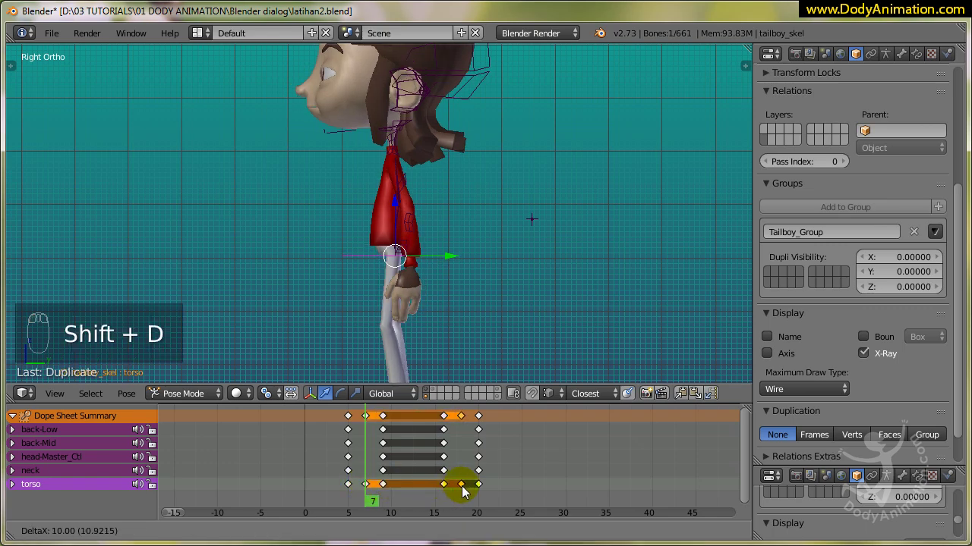
pyautogui.moveTo(449, 493); pyautogui.dragTo(402, 493)
# Play the action back and scrub through to frame 30 to check the forward-and-back bend.
pyautogui.press('alt+a')
pyautogui.press('alt+a')
pyautogui.moveTo(353, 494); pyautogui.dragTo(439, 312)
pyautogui.press('alt+a')
pyautogui.press('alt+a')
pyautogui.moveTo(357, 474); pyautogui.dragTo(711, 495)
pyautogui.press('alt+a')
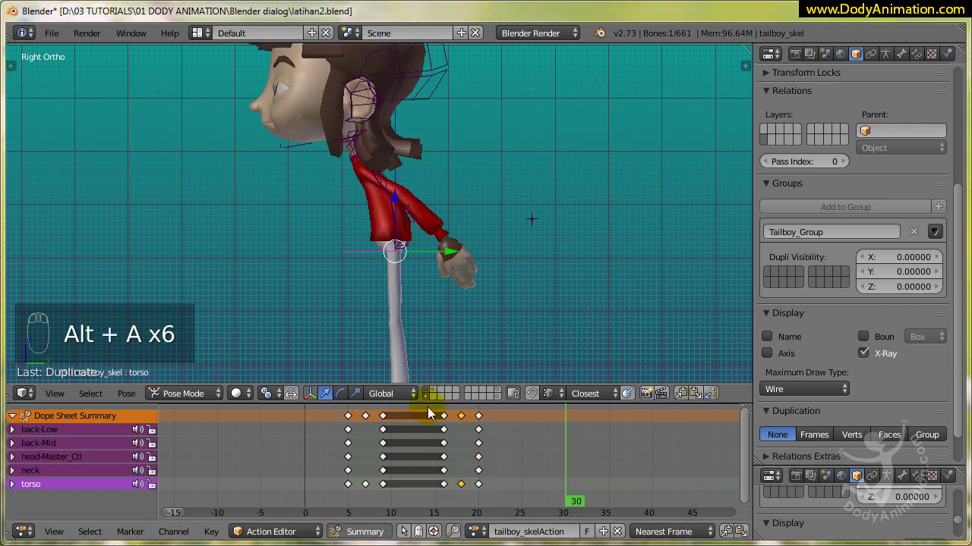
# Orbit down to Tailboy's legs during playback and select the root bone at the hips.
pyautogui.moveTo(393, 465); pyautogui.dragTo(395, 455)
pyautogui.moveTo(397, 367); pyautogui.dragTo(376, 487)
pyautogui.moveTo(376, 487); pyautogui.dragTo(415, 359)
pyautogui.press('alt+a')
pyautogui.press('alt+a')
pyautogui.middleClick(405, 448)
pyautogui.moveTo(371, 452); pyautogui.dragTo(387, 465)
pyautogui.moveTo(467, 338); pyautogui.dragTo(381, 458)
pyautogui.moveTo(381, 458); pyautogui.dragTo(332, 464)
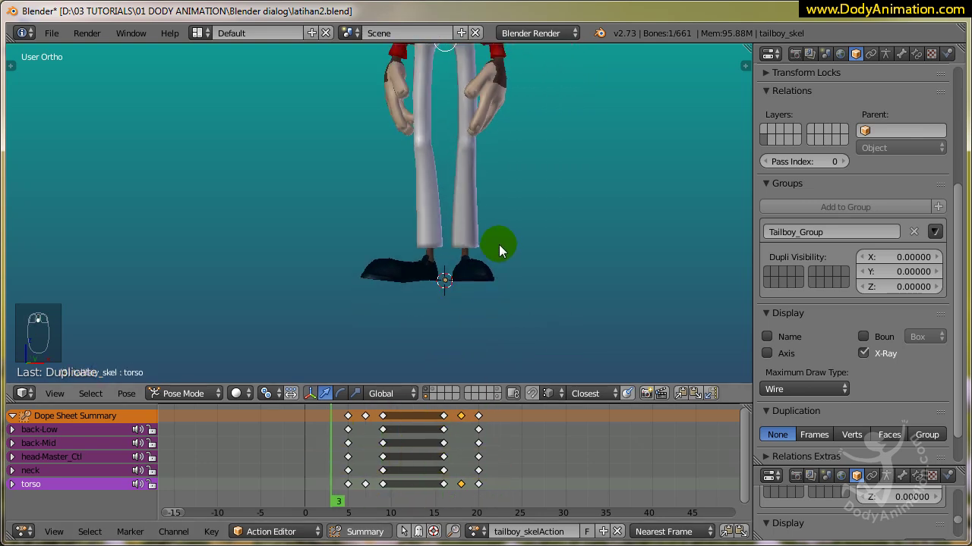
pyautogui.moveTo(482, 287); pyautogui.dragTo(454, 250)
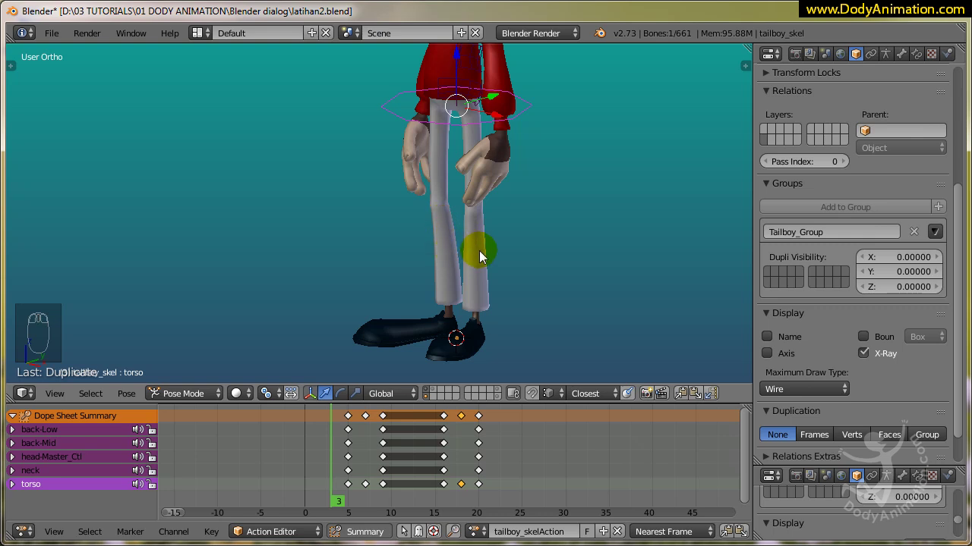
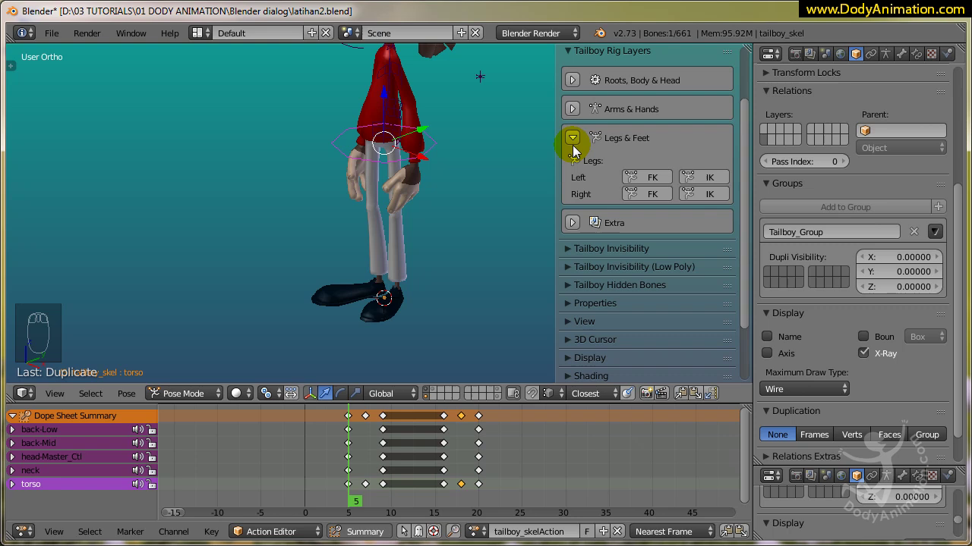
# Expand the Tailboy Rig Layers and Bone Functions panels in the N shelf, then collapse them.
pyautogui.moveTo(578, 146); pyautogui.dragTo(573, 116)
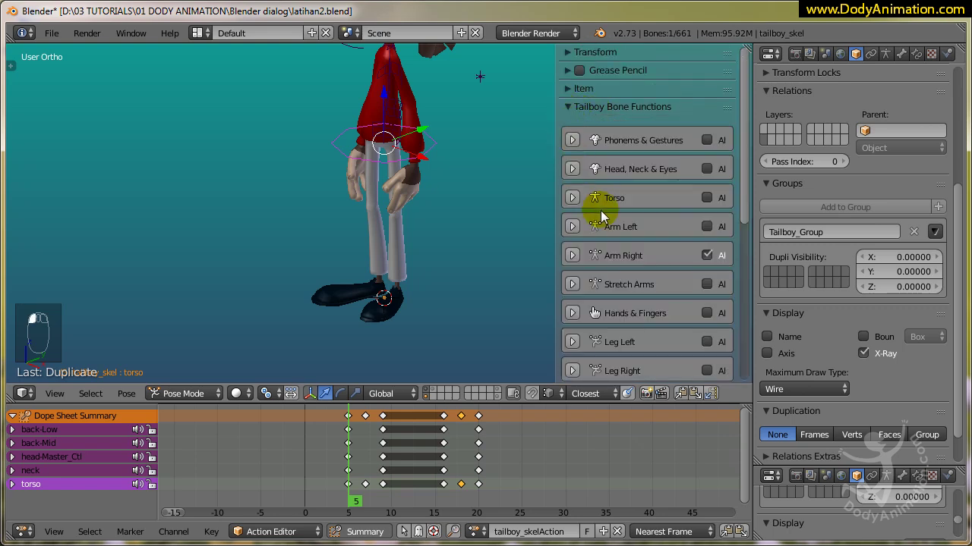
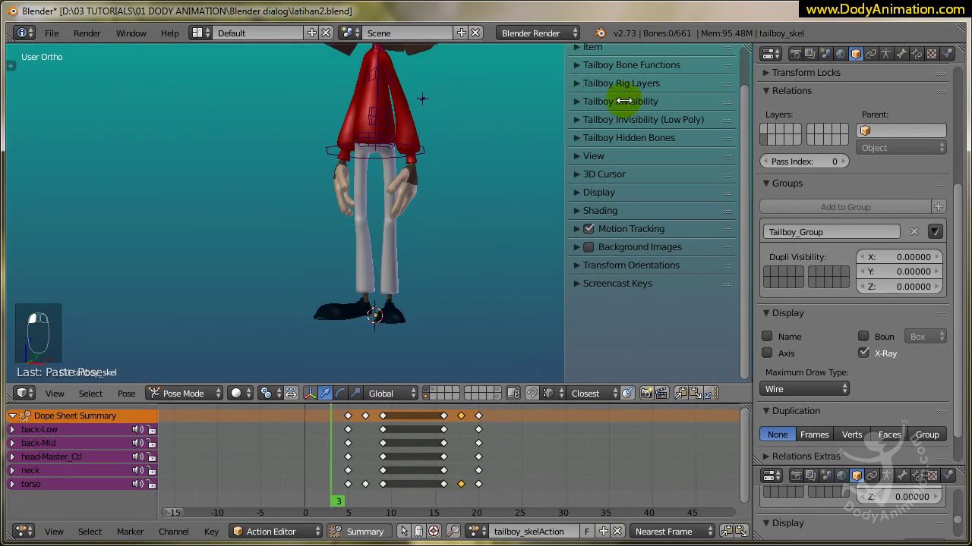
# Switch to Front Ortho, move to frame 9 and select the head bone.
pyautogui.moveTo(535, 205); pyautogui.dragTo(332, 481)
pyautogui.moveTo(325, 481); pyautogui.dragTo(360, 424)
pyautogui.press('alt+a')
pyautogui.press('alt+a')
pyautogui.moveTo(405, 333); pyautogui.dragTo(449, 172)
pyautogui.press('KP_1')
pyautogui.moveTo(356, 459); pyautogui.dragTo(354, 461)
pyautogui.moveTo(421, 161); pyautogui.dragTo(395, 186)
pyautogui.moveTo(395, 186); pyautogui.dragTo(397, 310)
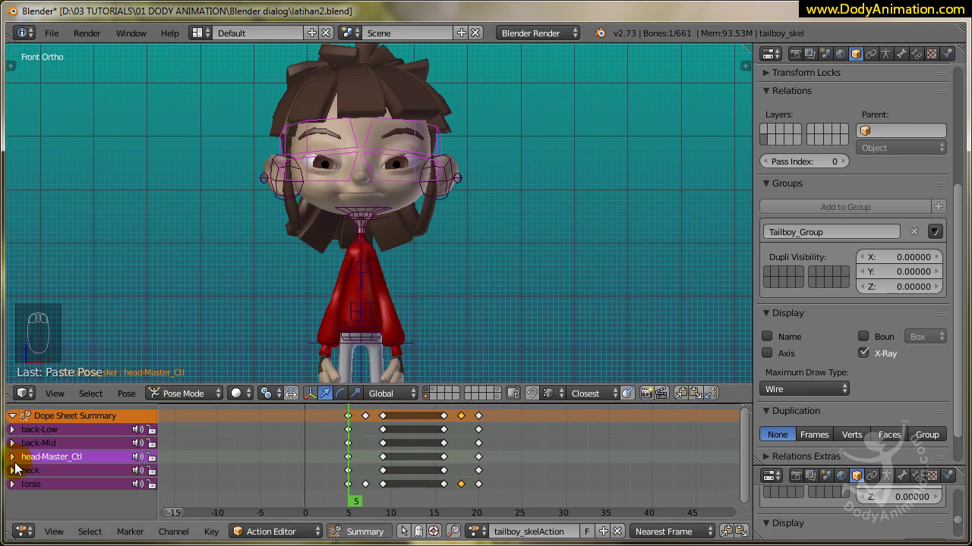
pyautogui.moveTo(16, 460); pyautogui.dragTo(572, 100)
# Rotate the head bone with R to tilt the head to one side.
pyautogui.press('r')
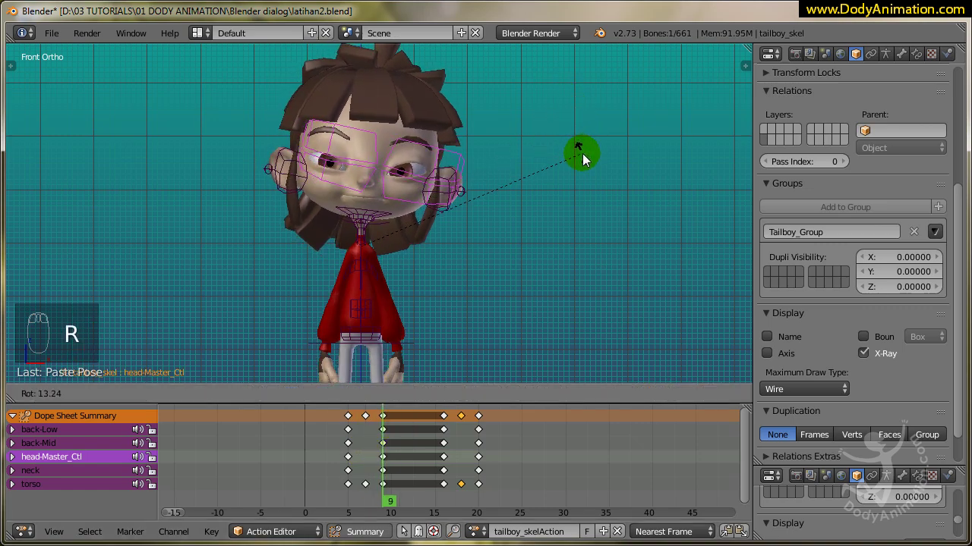
pyautogui.middleClick(392, 246)
pyautogui.moveTo(366, 242); pyautogui.dragTo(538, 224)
pyautogui.press('r')
pyautogui.moveTo(445, 166); pyautogui.dragTo(535, 154)
pyautogui.press('r')
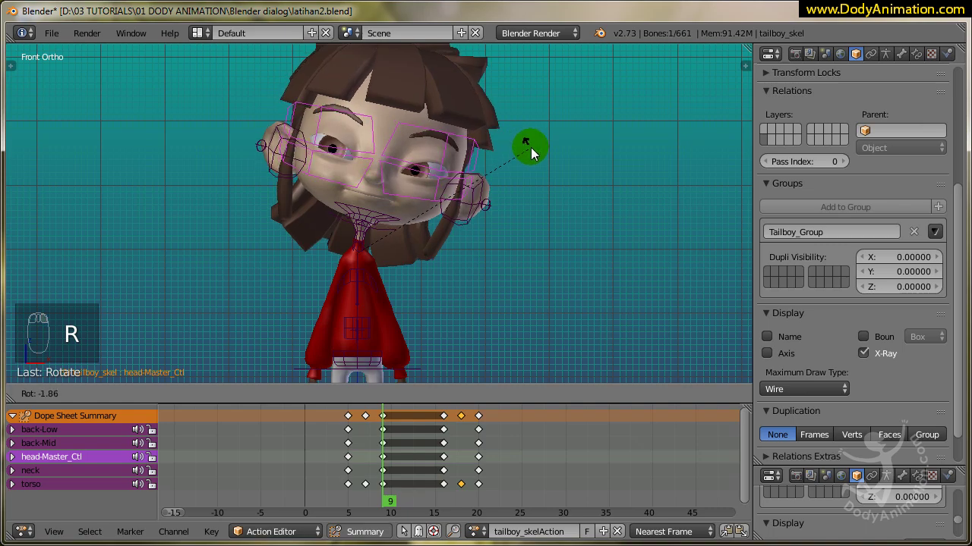
pyautogui.moveTo(369, 242); pyautogui.dragTo(390, 271)
pyautogui.click(423, 282)
# Refine the head tilt with further rotations and confirm the pose.
pyautogui.middleClick(378, 233)
pyautogui.moveTo(536, 199); pyautogui.dragTo(539, 206)
pyautogui.press('r')
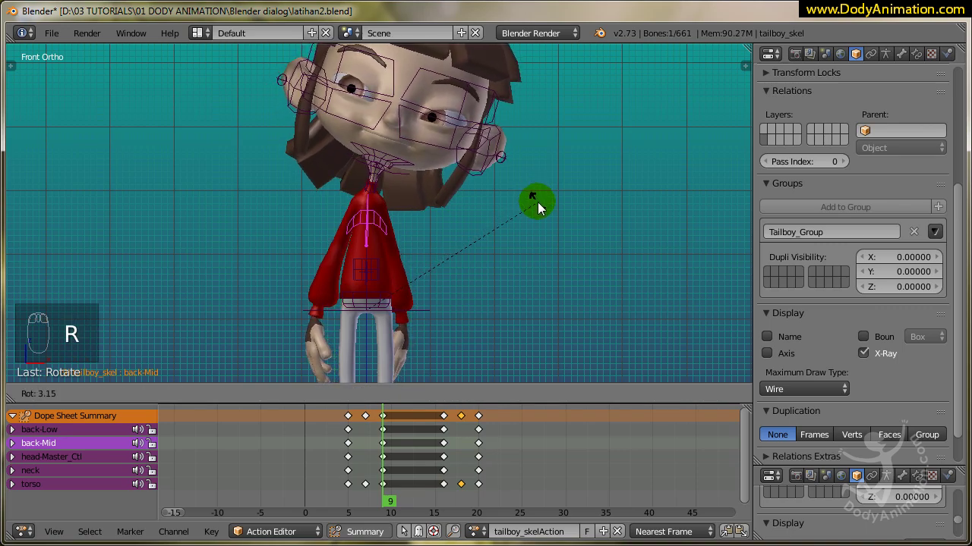
pyautogui.moveTo(524, 205); pyautogui.dragTo(422, 173)
pyautogui.moveTo(423, 174); pyautogui.dragTo(461, 206)
pyautogui.press('r')
pyautogui.moveTo(374, 228); pyautogui.dragTo(415, 197)
pyautogui.press('r')
pyautogui.moveTo(413, 208); pyautogui.dragTo(388, 465)
# Insert Rotation keys for the head at frame 9, then move to frame 13.
pyautogui.rightClick(385, 482)
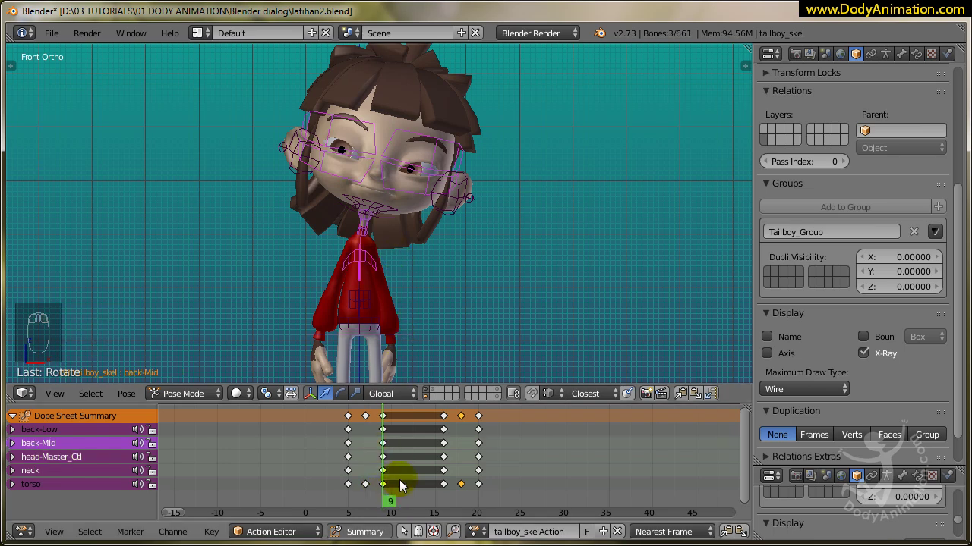
pyautogui.press('i')
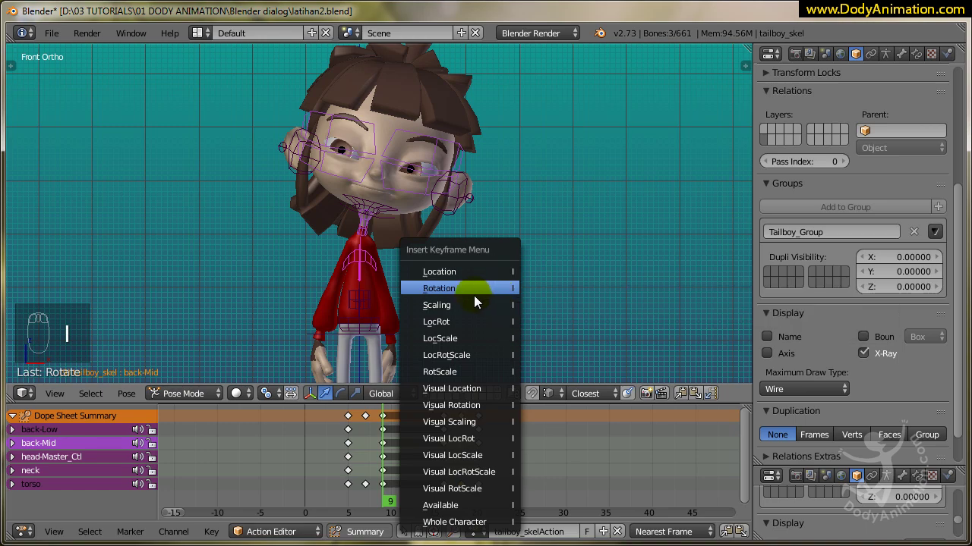
pyautogui.moveTo(380, 453); pyautogui.dragTo(382, 461)
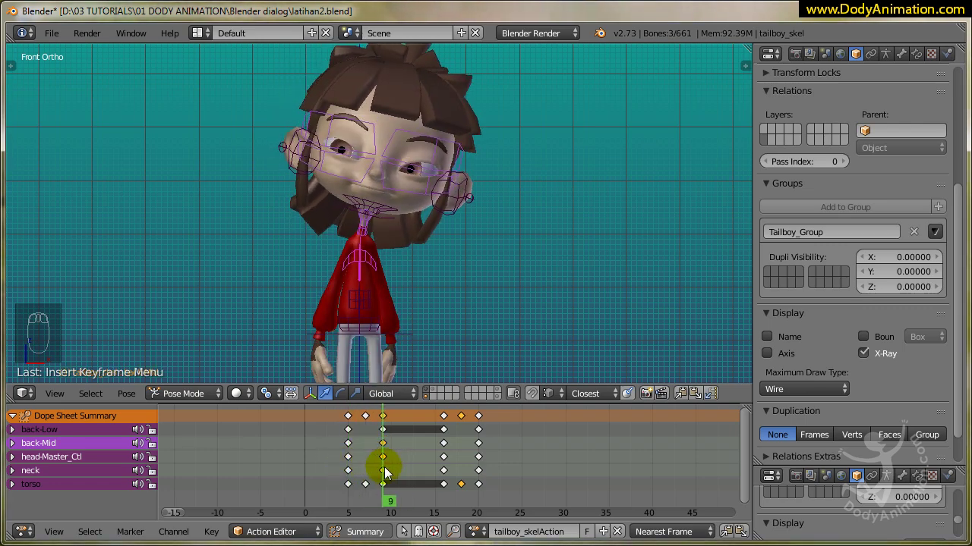
pyautogui.moveTo(394, 470); pyautogui.dragTo(386, 459)
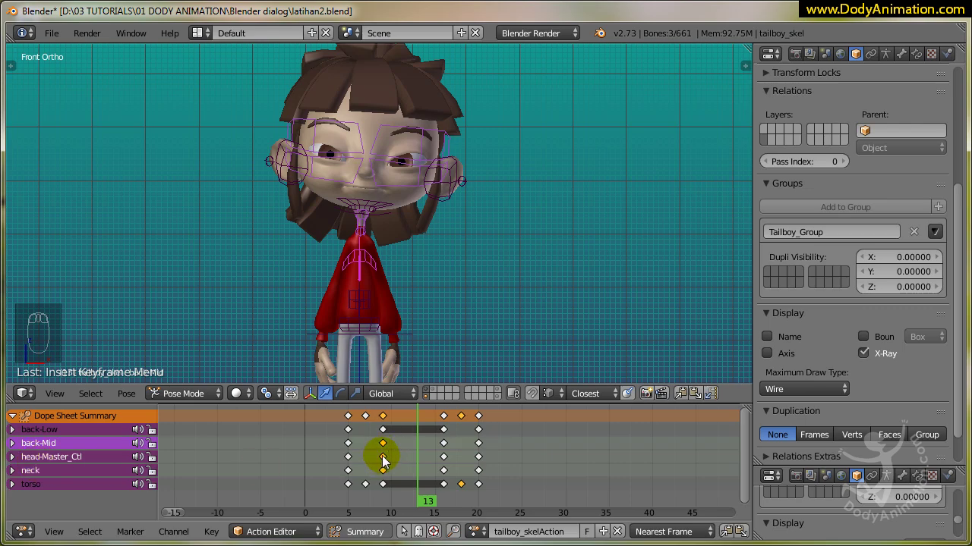
# Duplicate the frame-9 head keys to frame 16 so the tilt holds, then move to frame 20.
pyautogui.press('shift+d')
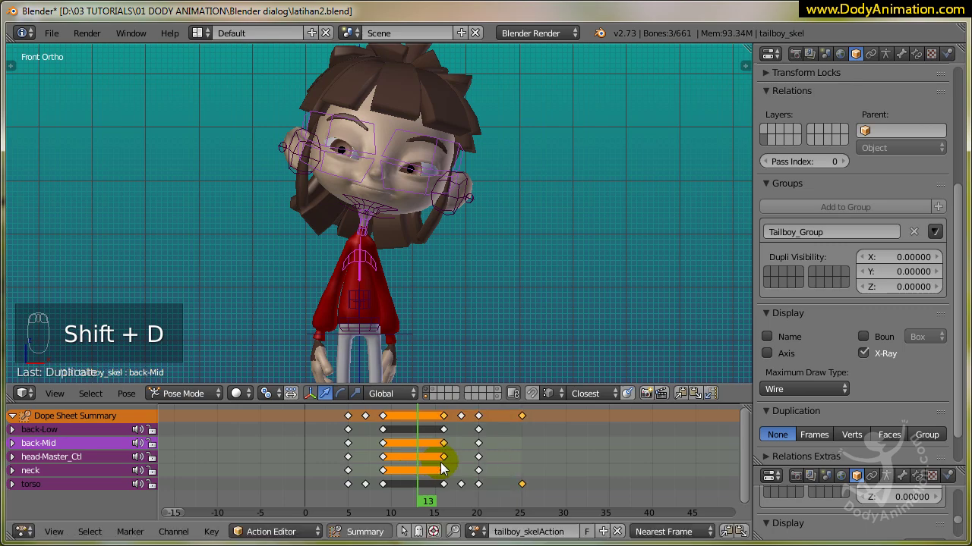
pyautogui.press('ctrl+z')
pyautogui.moveTo(465, 491); pyautogui.dragTo(453, 478)
pyautogui.press('shift+d')
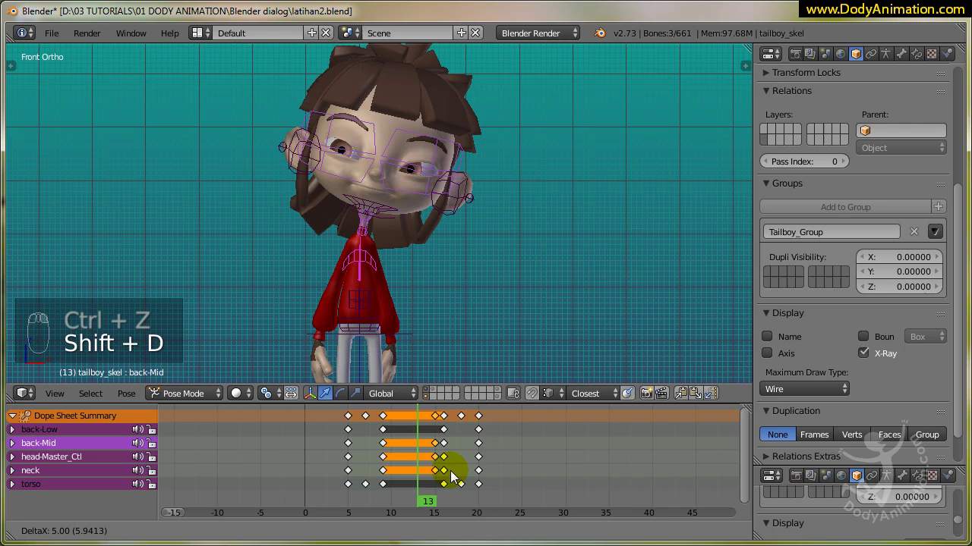
pyautogui.moveTo(403, 453); pyautogui.dragTo(444, 469)
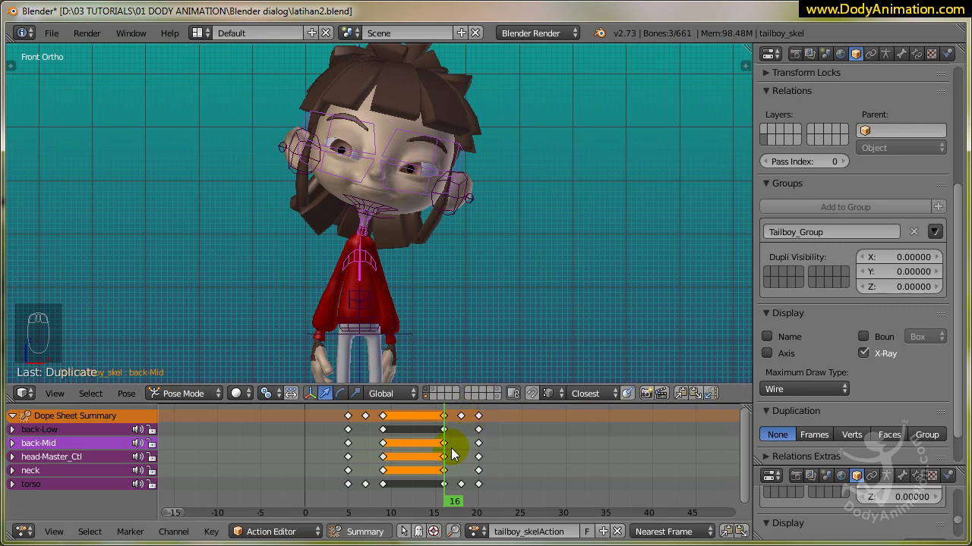
pyautogui.moveTo(459, 453); pyautogui.dragTo(483, 457)
pyautogui.moveTo(374, 266); pyautogui.dragTo(537, 272)
pyautogui.press('r')
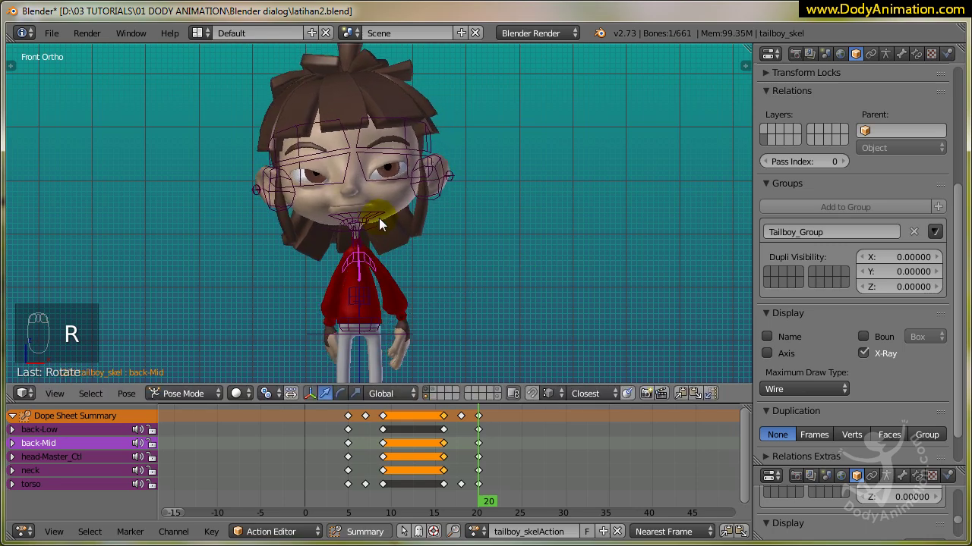
# Rotate the head bone to tilt the head the other way at frame 20.
pyautogui.moveTo(380, 219); pyautogui.dragTo(406, 189)
pyautogui.press('r')
pyautogui.moveTo(403, 185); pyautogui.dragTo(501, 184)
pyautogui.press('r')
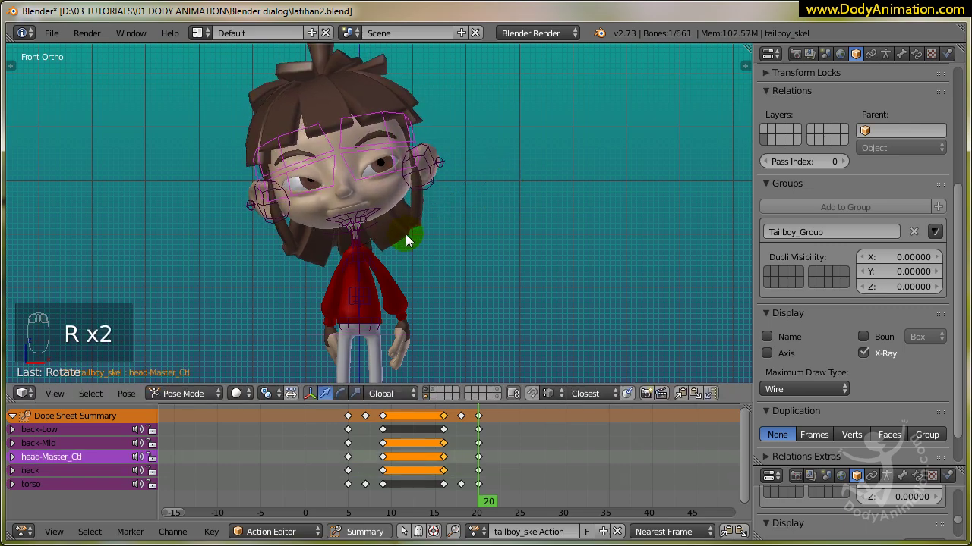
pyautogui.moveTo(363, 239); pyautogui.dragTo(373, 190)
pyautogui.click(397, 306)
pyautogui.moveTo(379, 234); pyautogui.dragTo(359, 257)
pyautogui.moveTo(369, 165); pyautogui.dragTo(474, 296)
# Insert rotation keyframes for the new head pose at frame 20 and play it back.
pyautogui.press('i')
pyautogui.rightClick(473, 296)
pyautogui.moveTo(474, 464); pyautogui.dragTo(427, 354)
pyautogui.press('alt+a')
pyautogui.press('alt+a')
pyautogui.moveTo(445, 334); pyautogui.dragTo(377, 314)
pyautogui.press('alt+a')
pyautogui.press('alt+a')
# Scrub the action to frame 30 and replay the combined torso bend and head tilt.
pyautogui.middleClick(411, 324)
pyautogui.moveTo(362, 453); pyautogui.dragTo(353, 457)
pyautogui.press('alt+a')
pyautogui.press('alt+a')
pyautogui.moveTo(362, 462); pyautogui.dragTo(479, 477)
pyautogui.moveTo(403, 241); pyautogui.dragTo(434, 195)
pyautogui.scroll(-3)
pyautogui.moveTo(435, 214); pyautogui.dragTo(358, 231)
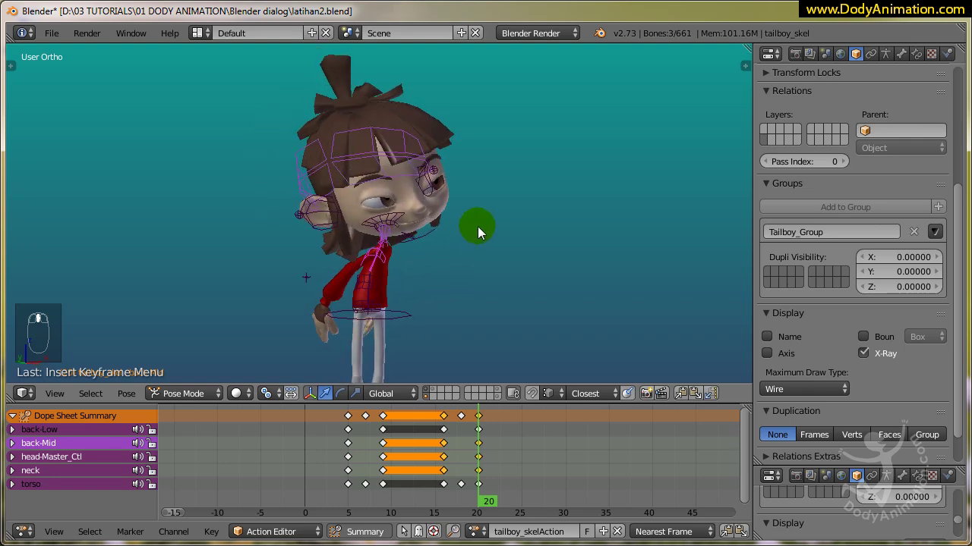
# Review the head tilt from top and side angles while playing the animation.
pyautogui.moveTo(403, 258); pyautogui.dragTo(414, 238)
pyautogui.press('KP_7')
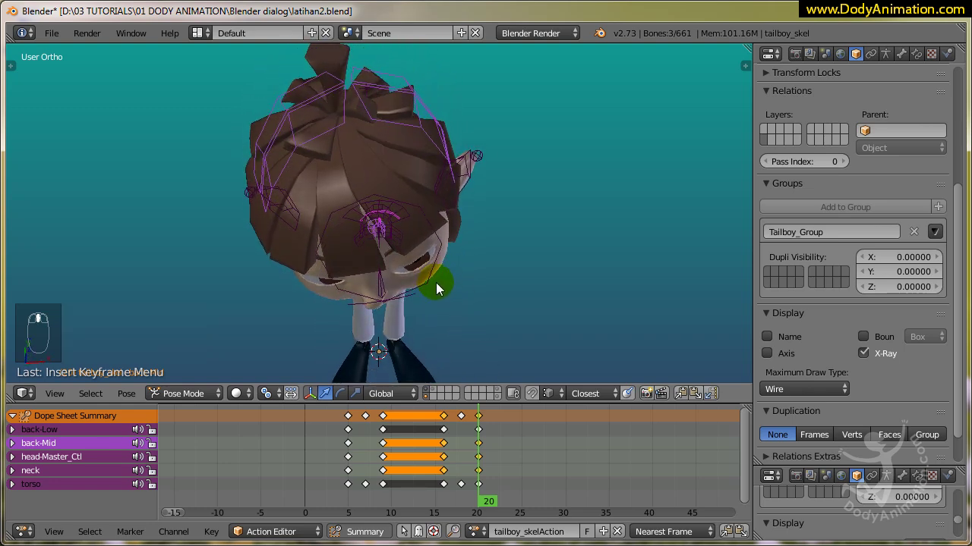
pyautogui.press('r')
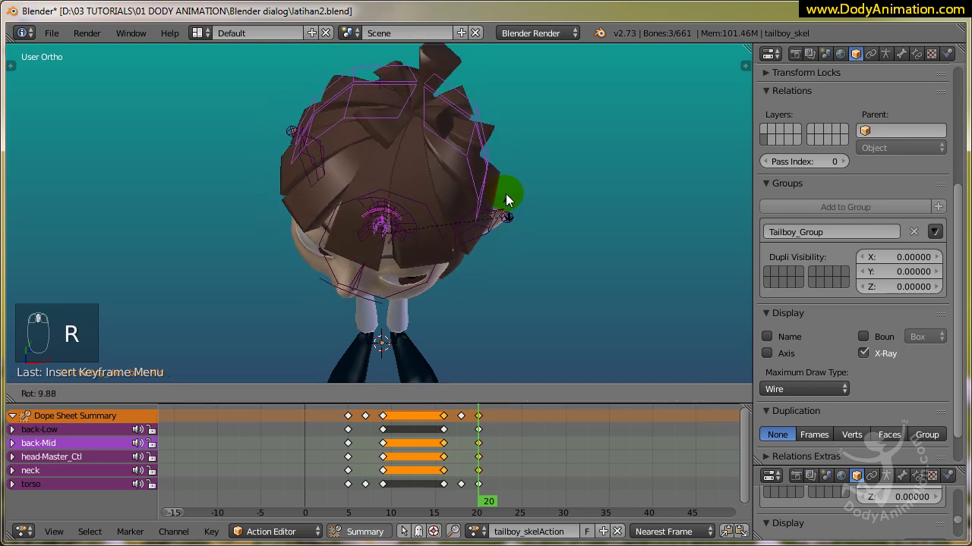
pyautogui.moveTo(477, 236); pyautogui.dragTo(415, 431)
pyautogui.moveTo(415, 432); pyautogui.dragTo(456, 330)
pyautogui.press('alt+a')
pyautogui.press('alt+a')
pyautogui.moveTo(481, 261); pyautogui.dragTo(461, 301)
pyautogui.press('alt+a')
pyautogui.press('alt+a')
# Step through the frames to review the head tilt and zoom toward the face.
pyautogui.moveTo(388, 300); pyautogui.dragTo(506, 412)
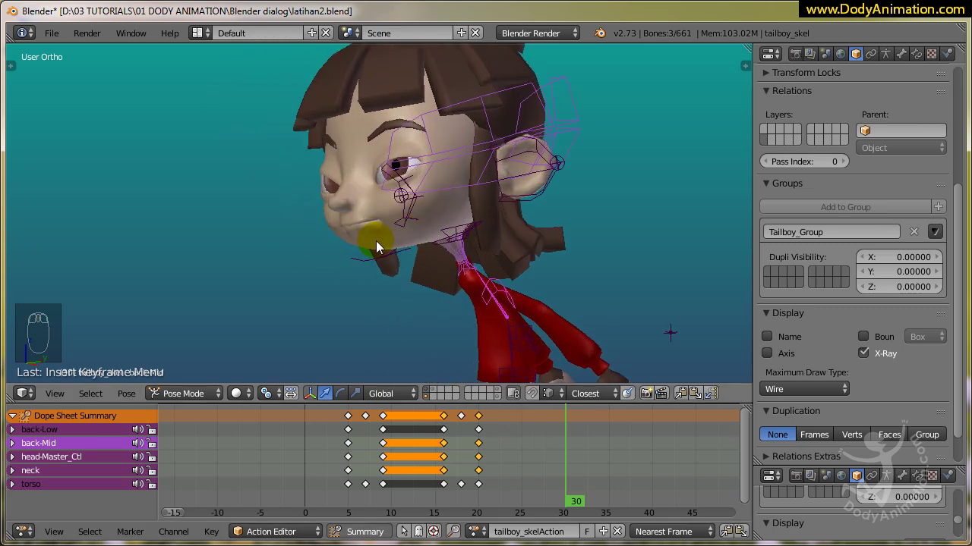
pyautogui.moveTo(485, 447); pyautogui.dragTo(509, 265)
pyautogui.press('alt+a')
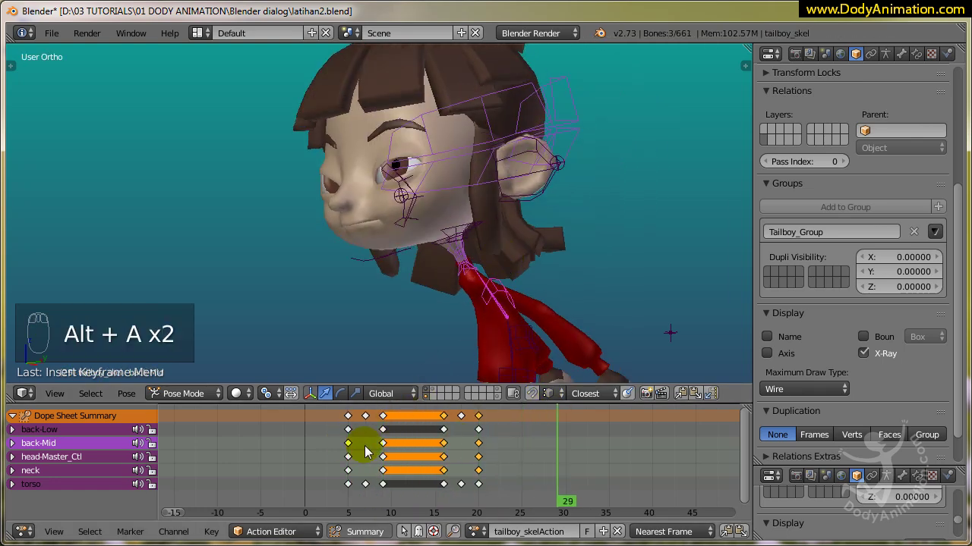
pyautogui.press('alt+a')
pyautogui.moveTo(360, 454); pyautogui.dragTo(472, 211)
pyautogui.middleClick(473, 210)
# Enable the Face layer in Tailboy Rig Layers and frame the facial control bones close up.
pyautogui.moveTo(747, 76); pyautogui.dragTo(749, 156)
pyautogui.moveTo(748, 154); pyautogui.dragTo(572, 129)
pyautogui.moveTo(573, 128); pyautogui.dragTo(435, 192)
pyautogui.moveTo(434, 193); pyautogui.dragTo(691, 199)
pyautogui.moveTo(578, 158); pyautogui.dragTo(686, 233)
pyautogui.moveTo(345, 248); pyautogui.dragTo(688, 231)
pyautogui.moveTo(688, 232); pyautogui.dragTo(699, 209)
# Zoom onto Tailboy's face and expand Tailboy Bone Functions to the Phonems & Gestures sliders, all at zero.
pyautogui.moveTo(700, 209); pyautogui.dragTo(358, 224)
pyautogui.moveTo(301, 234); pyautogui.dragTo(676, 228)
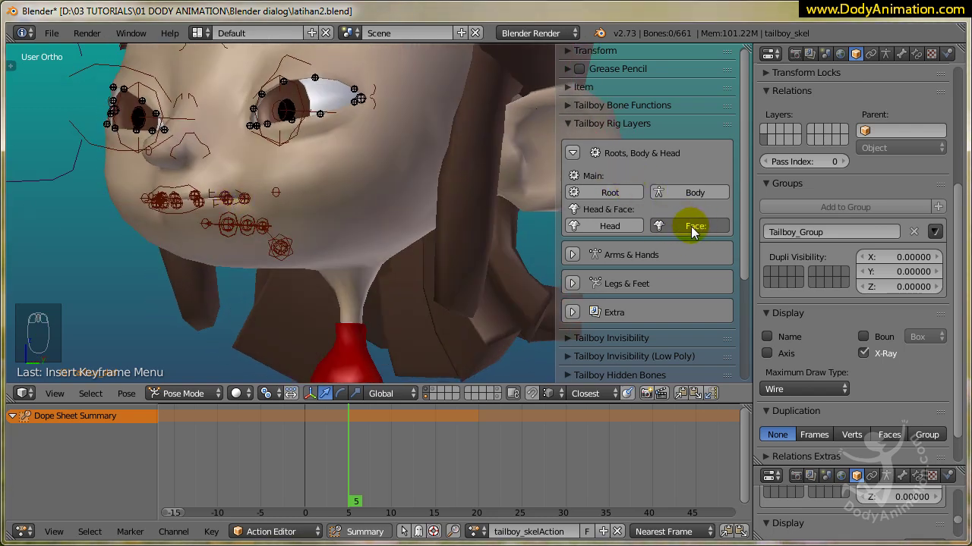
pyautogui.moveTo(684, 231); pyautogui.dragTo(587, 117)
pyautogui.moveTo(572, 107); pyautogui.dragTo(613, 146)
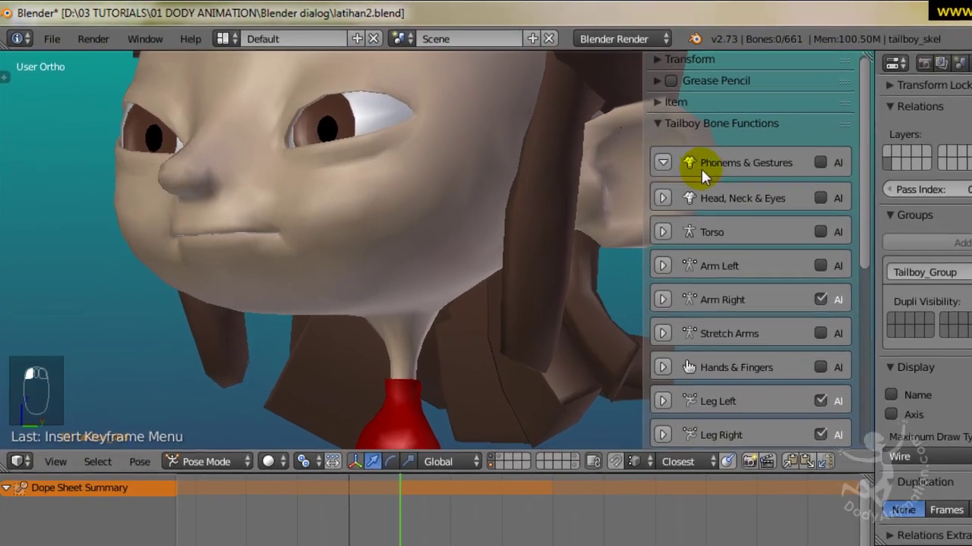
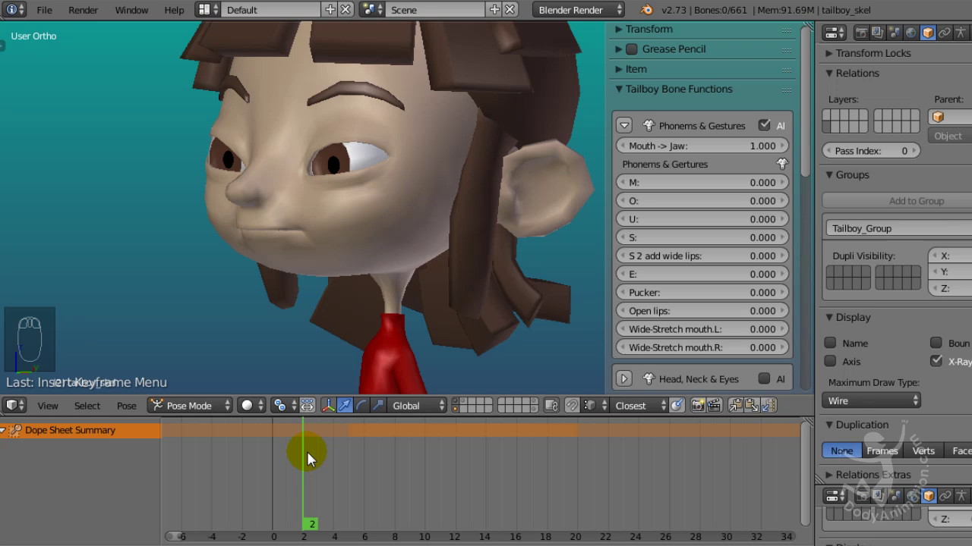
# Key the E phoneme slider at frame 1, raise it, and key again at frame 7.
pyautogui.moveTo(303, 471); pyautogui.dragTo(752, 283)
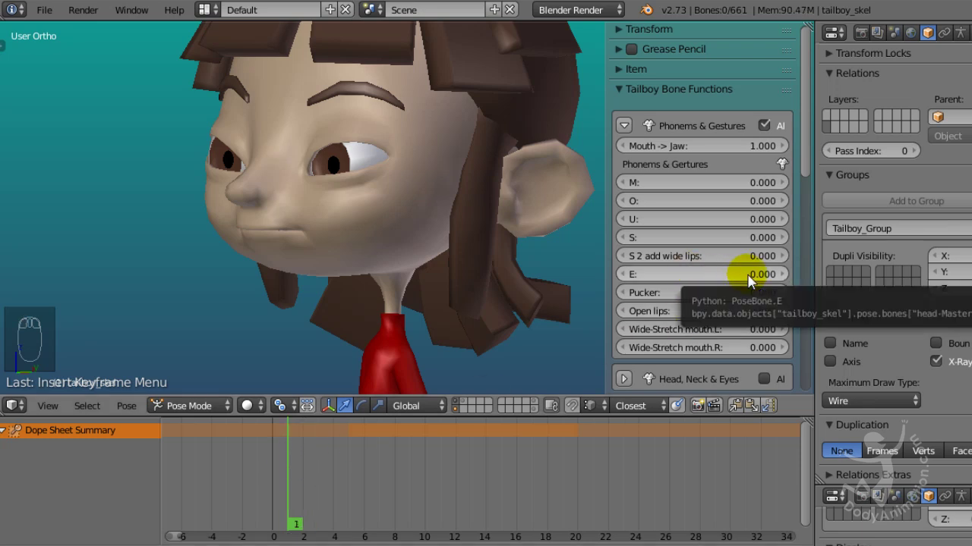
pyautogui.press('i')
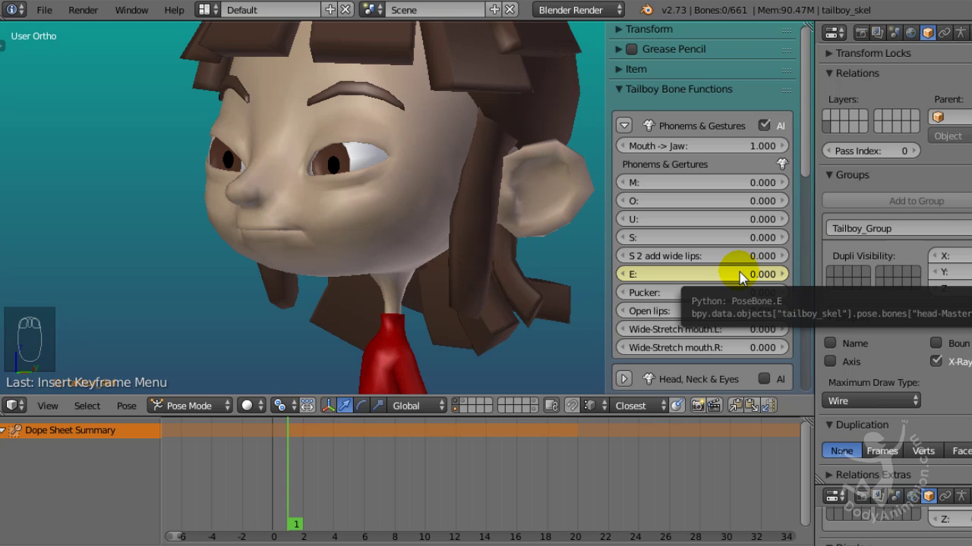
pyautogui.moveTo(299, 512); pyautogui.dragTo(269, 506)
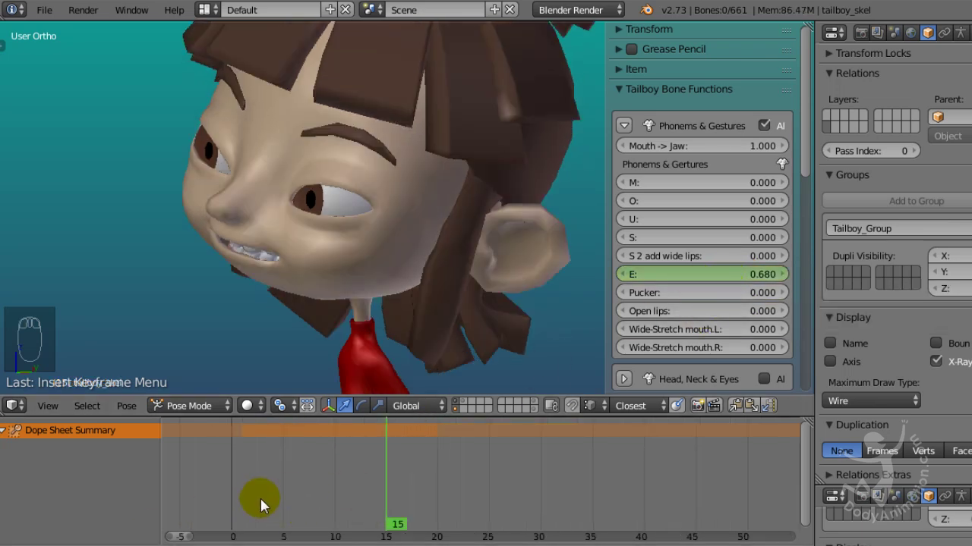
pyautogui.moveTo(261, 507); pyautogui.dragTo(323, 519)
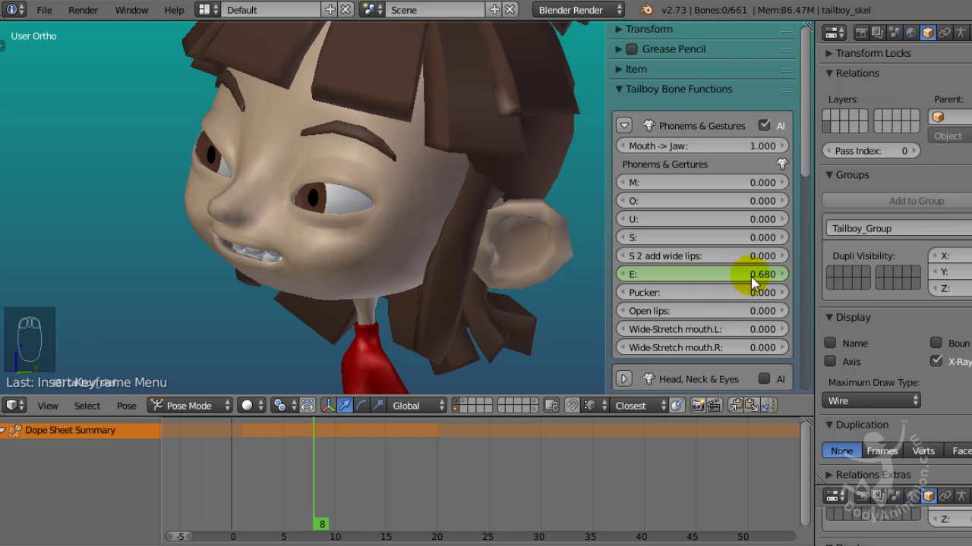
pyautogui.moveTo(755, 283); pyautogui.dragTo(757, 278)
pyautogui.press('i')
# Raise the U phoneme slider and key it, then key both mouth shapes at frame 5.
pyautogui.moveTo(281, 509); pyautogui.dragTo(308, 523)
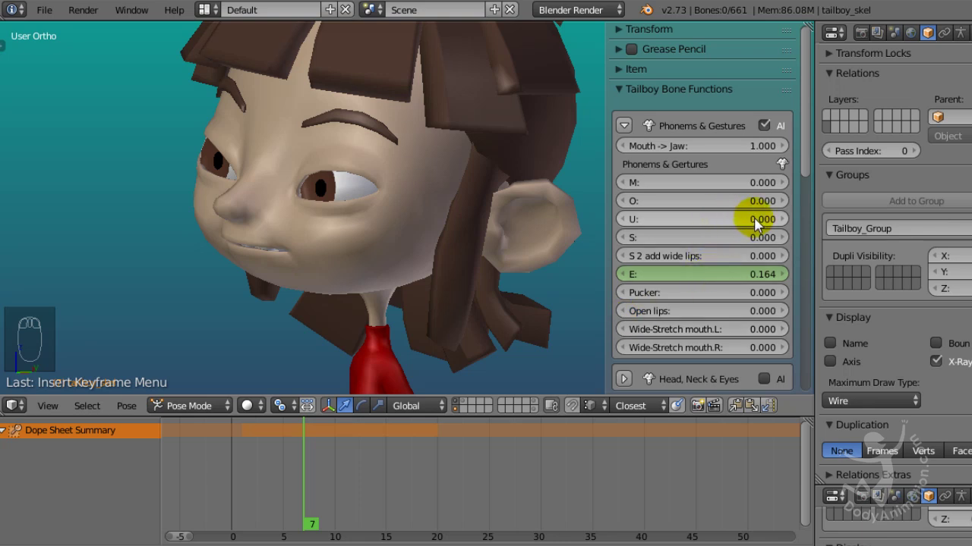
pyautogui.moveTo(748, 227); pyautogui.dragTo(773, 228)
pyautogui.press('i')
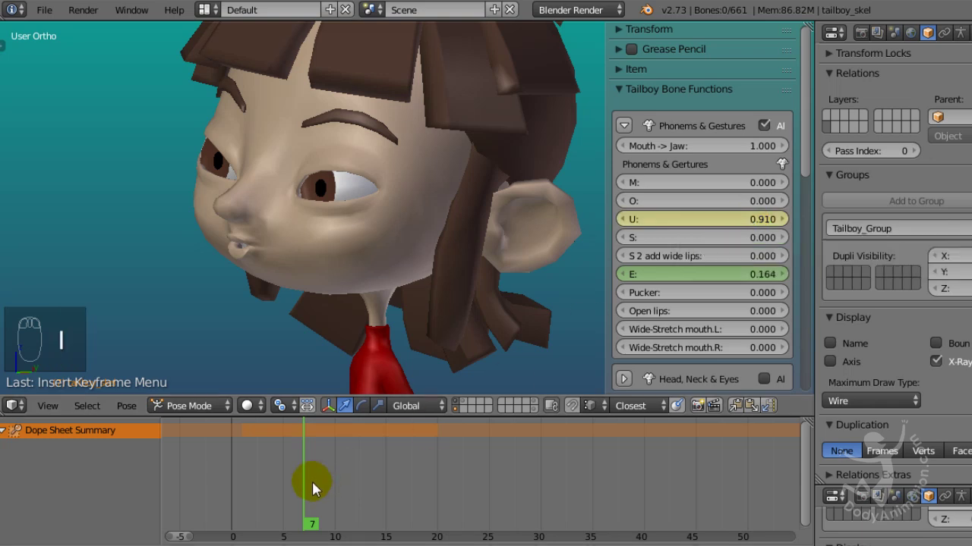
pyautogui.moveTo(307, 495); pyautogui.dragTo(653, 390)
pyautogui.moveTo(763, 226); pyautogui.dragTo(775, 228)
pyautogui.click(775, 227)
pyautogui.press('i')
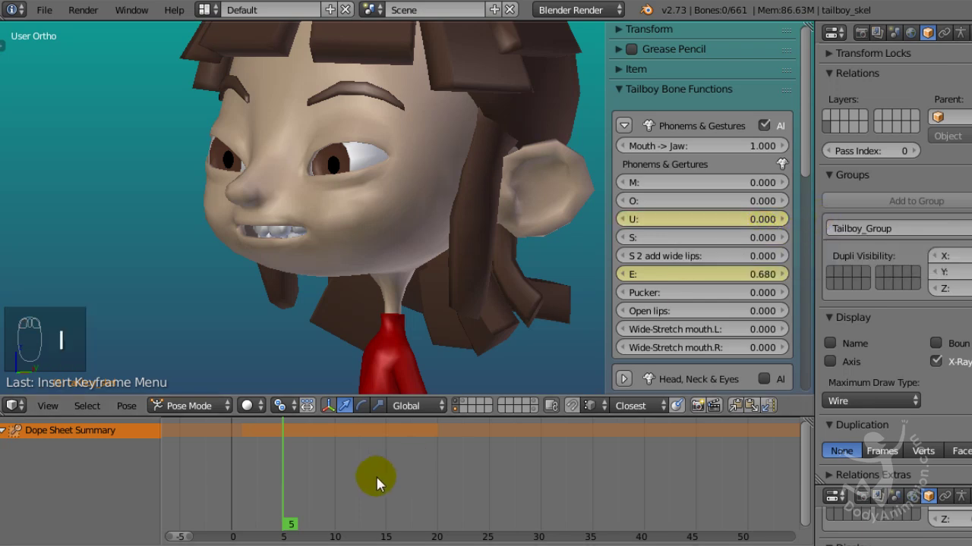
# At frame 11 set the U slider back to zero and key it.
pyautogui.moveTo(254, 510); pyautogui.dragTo(310, 526)
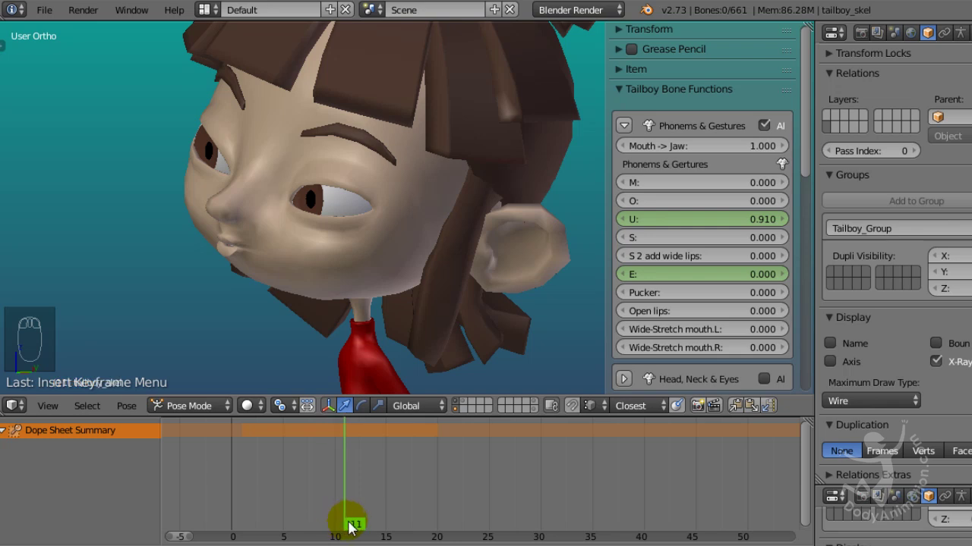
pyautogui.moveTo(763, 223); pyautogui.dragTo(756, 229)
pyautogui.press('i')
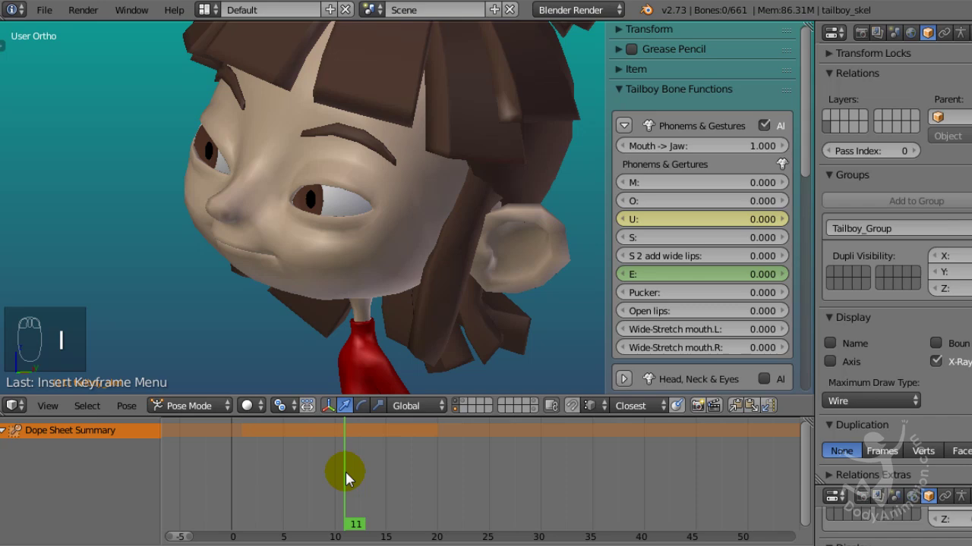
# Raise the E slider at frame 18, then key it back at zero on frame 20.
pyautogui.moveTo(310, 486); pyautogui.dragTo(351, 504)
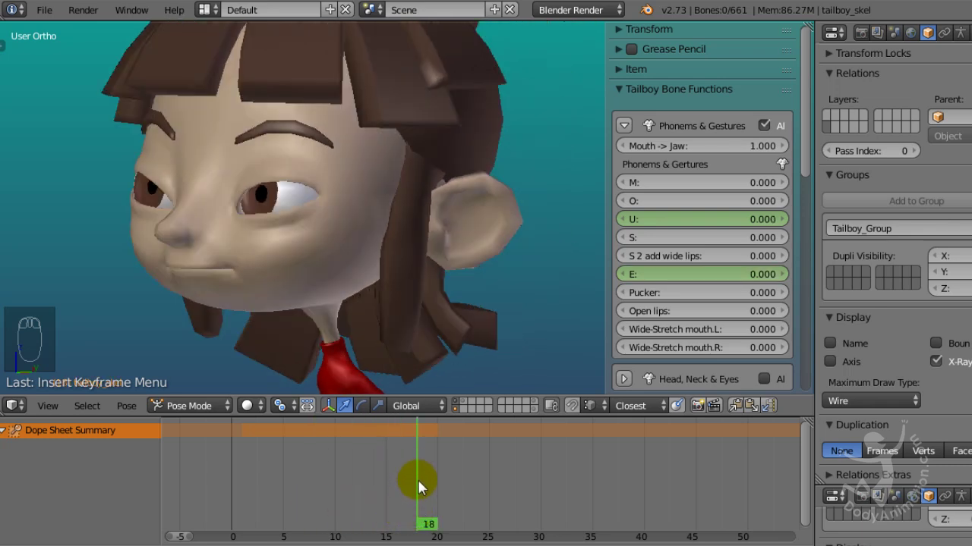
pyautogui.moveTo(736, 283); pyautogui.dragTo(757, 282)
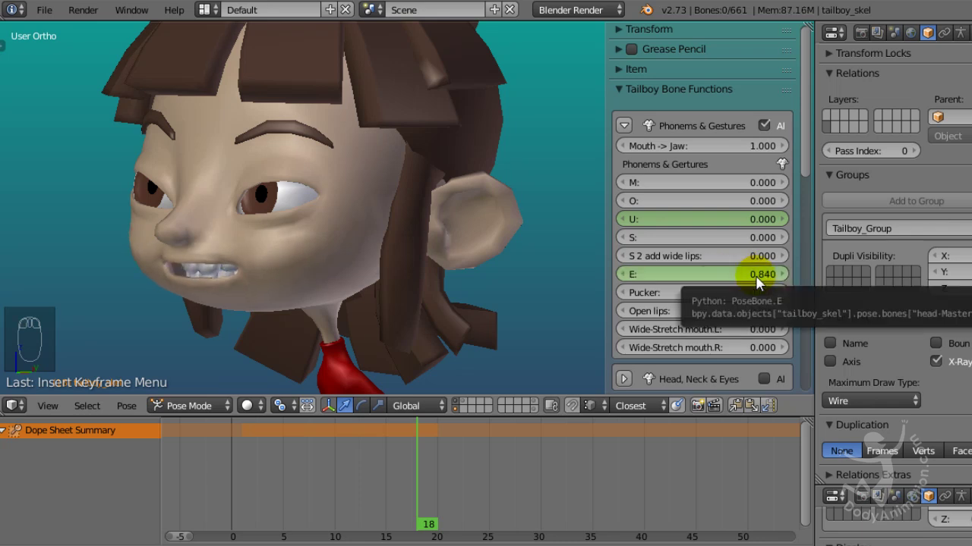
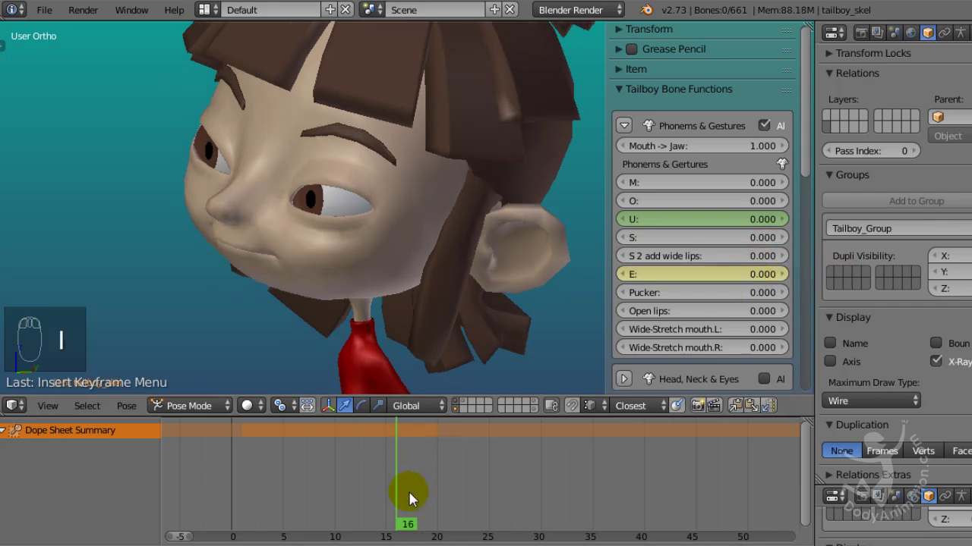
pyautogui.moveTo(393, 494); pyautogui.dragTo(444, 507)
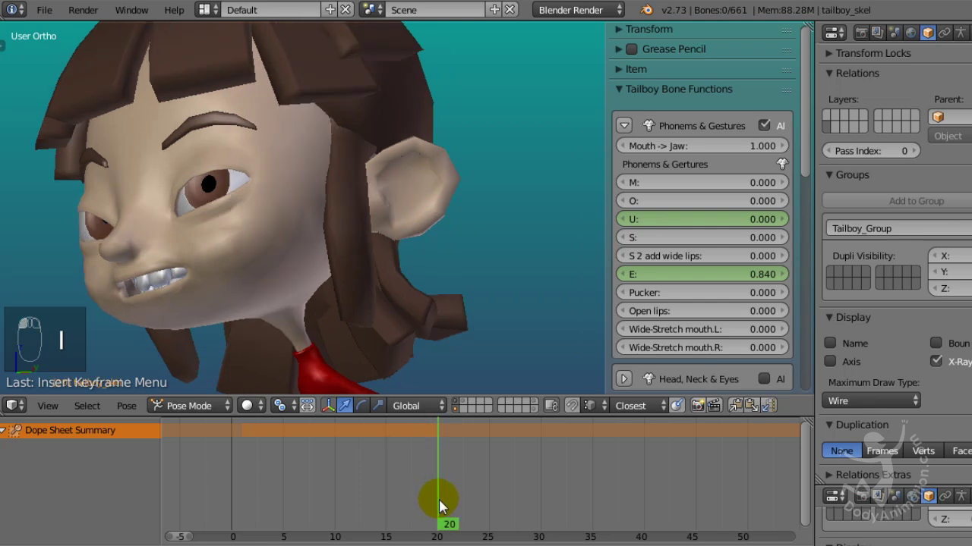
pyautogui.moveTo(763, 278); pyautogui.dragTo(755, 285)
pyautogui.press('i')
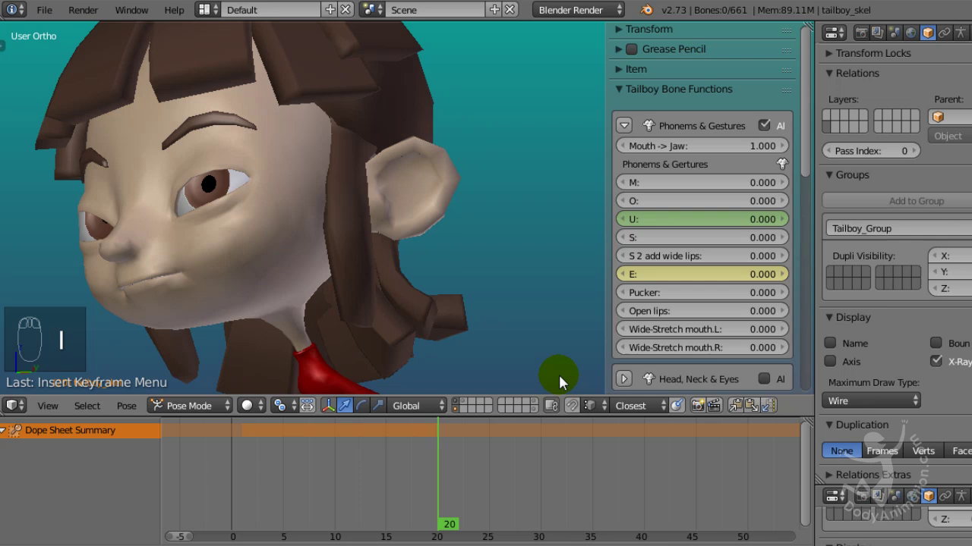
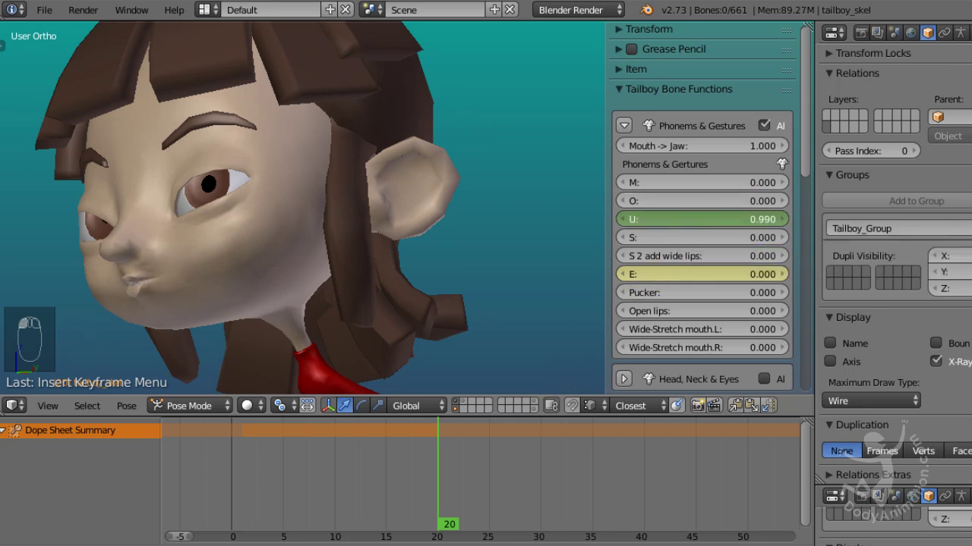
pyautogui.press('i')
# Key the U slider, move to frame 21 for another key, then on to frame 24.
pyautogui.moveTo(439, 468); pyautogui.dragTo(750, 226)
pyautogui.press('i')
pyautogui.moveTo(419, 475); pyautogui.dragTo(479, 489)
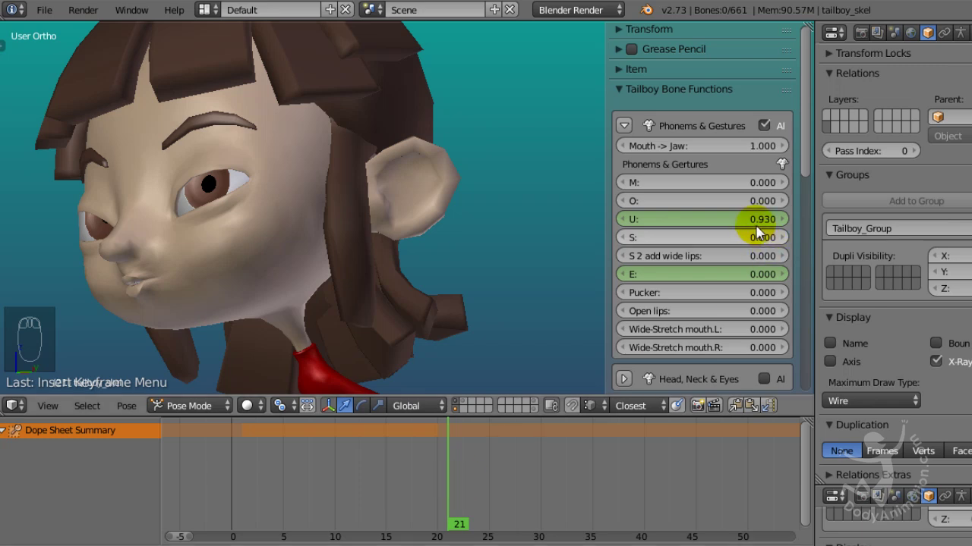
pyautogui.moveTo(762, 228); pyautogui.dragTo(675, 299)
pyautogui.press('i')
pyautogui.moveTo(462, 483); pyautogui.dragTo(477, 485)
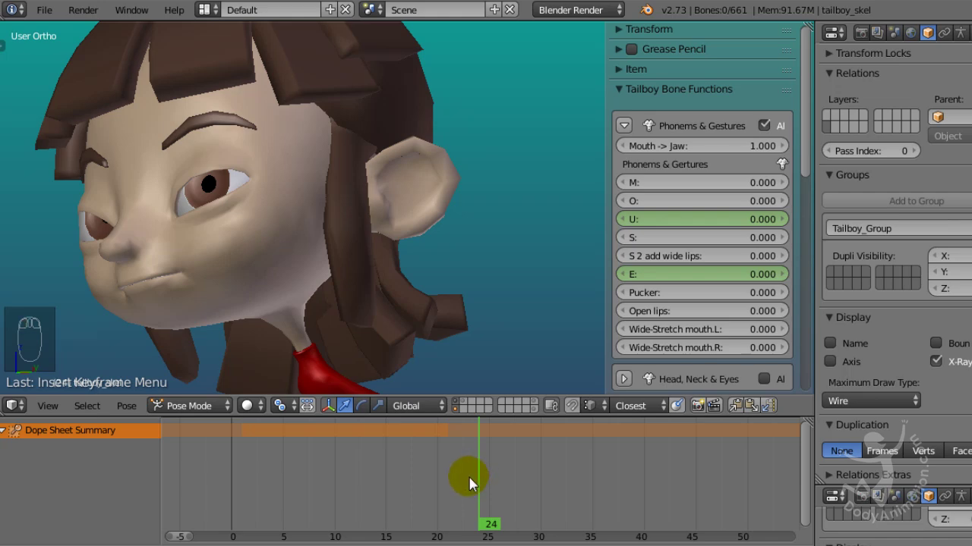
# Scrub back through the mouth animation, play it with Alt+A, and return to frame 0.
pyautogui.moveTo(456, 489); pyautogui.dragTo(664, 247)
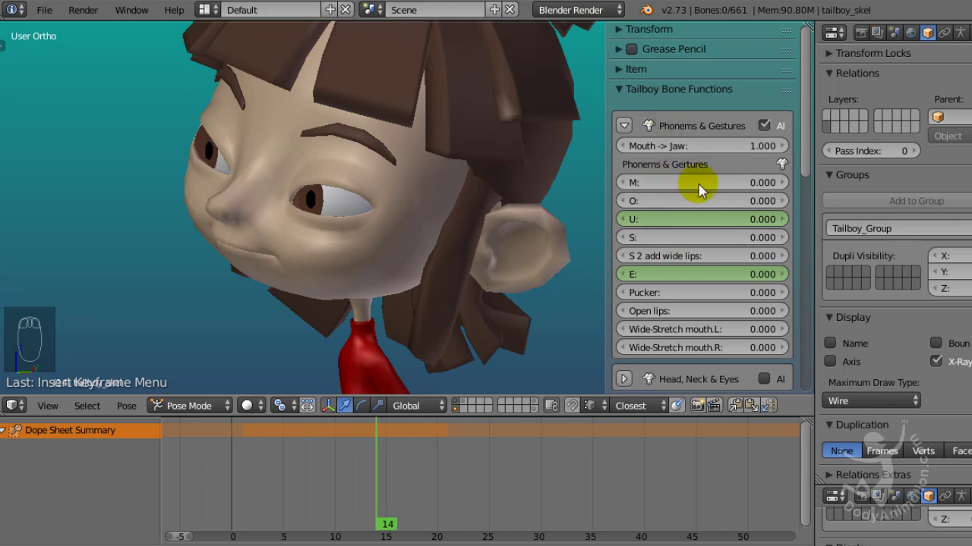
pyautogui.moveTo(353, 464); pyautogui.dragTo(275, 282)
pyautogui.moveTo(311, 300); pyautogui.dragTo(243, 485)
pyautogui.moveTo(258, 484); pyautogui.dragTo(244, 485)
pyautogui.press('alt+a')
pyautogui.press('alt+a')
pyautogui.moveTo(249, 496); pyautogui.dragTo(436, 509)
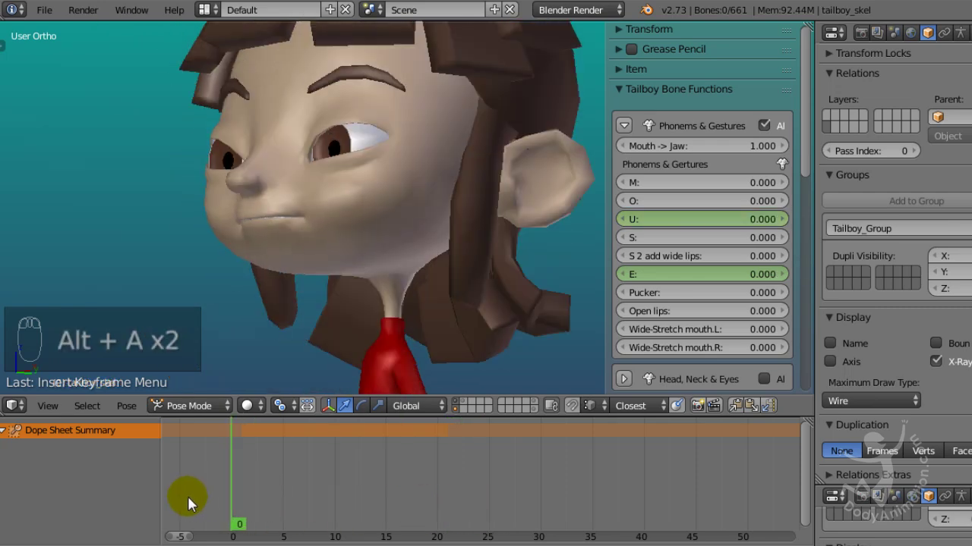
# Orbit and reframe the viewport around Tailboy's head and select the head bone.
pyautogui.moveTo(629, 133); pyautogui.dragTo(634, 118)
pyautogui.moveTo(625, 116); pyautogui.dragTo(633, 165)
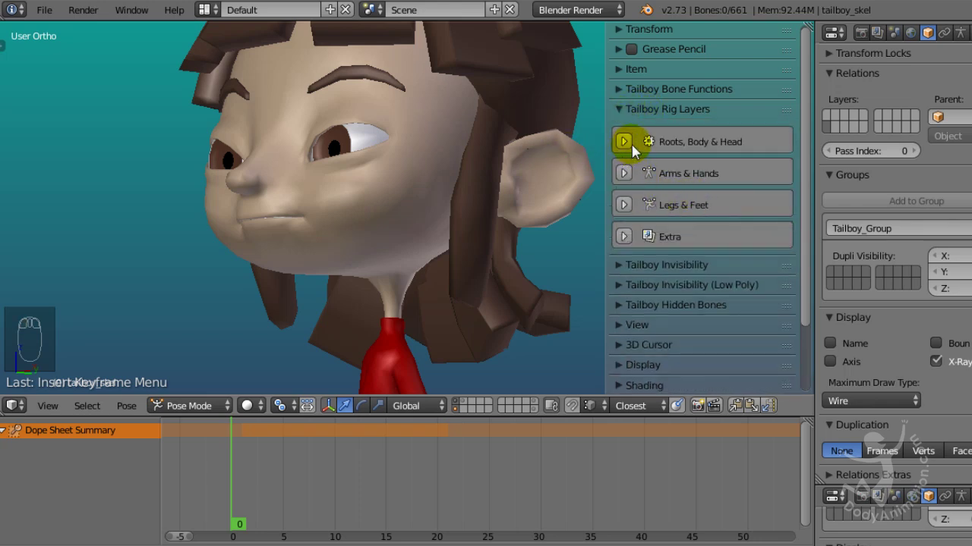
pyautogui.moveTo(629, 150); pyautogui.dragTo(763, 238)
pyautogui.middleClick(402, 250)
pyautogui.middleClick(369, 269)
pyautogui.middleClick(306, 94)
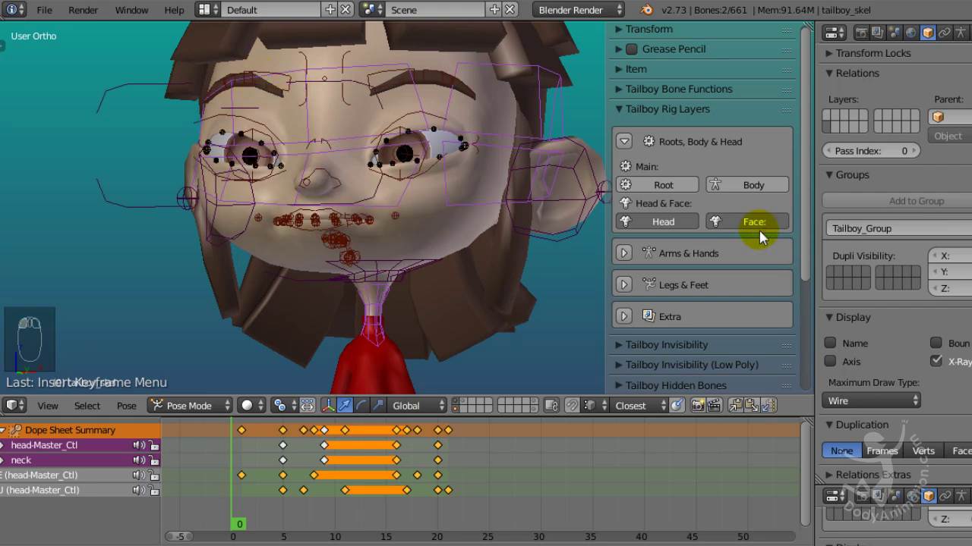
pyautogui.moveTo(760, 228); pyautogui.dragTo(296, 289)
pyautogui.moveTo(376, 271); pyautogui.dragTo(296, 300)
pyautogui.moveTo(277, 294); pyautogui.dragTo(310, 292)
pyautogui.moveTo(624, 292); pyautogui.dragTo(284, 299)
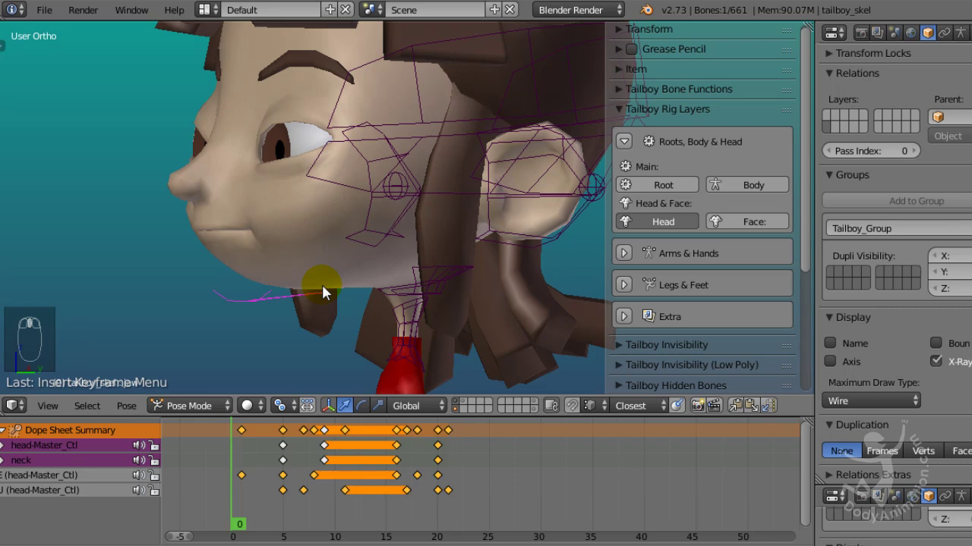
# Rotate the head bone, scrub to frame 23 and key the head pose there.
pyautogui.press('r')
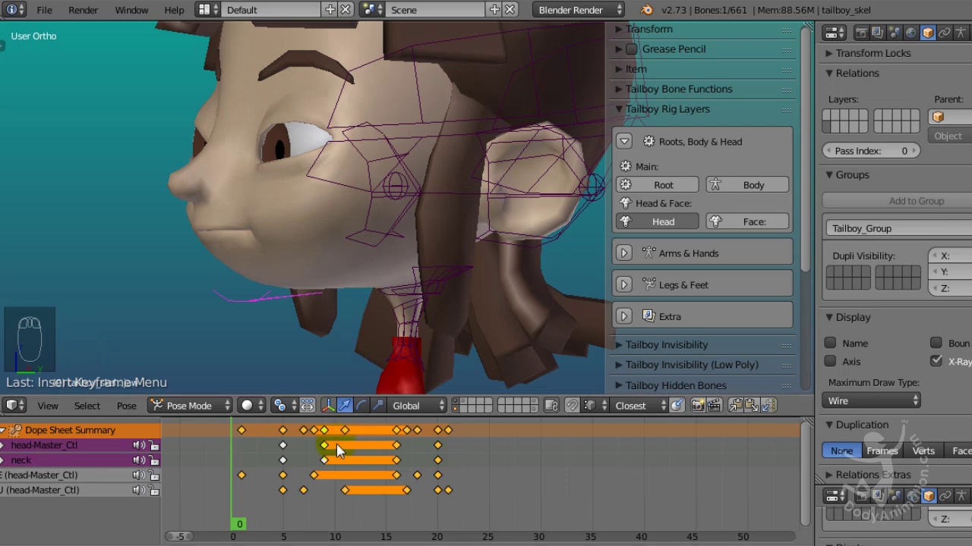
pyautogui.moveTo(305, 514); pyautogui.dragTo(383, 332)
pyautogui.moveTo(348, 344); pyautogui.dragTo(427, 511)
pyautogui.moveTo(372, 510); pyautogui.dragTo(459, 510)
pyautogui.middleClick(437, 511)
pyautogui.moveTo(465, 509); pyautogui.dragTo(463, 512)
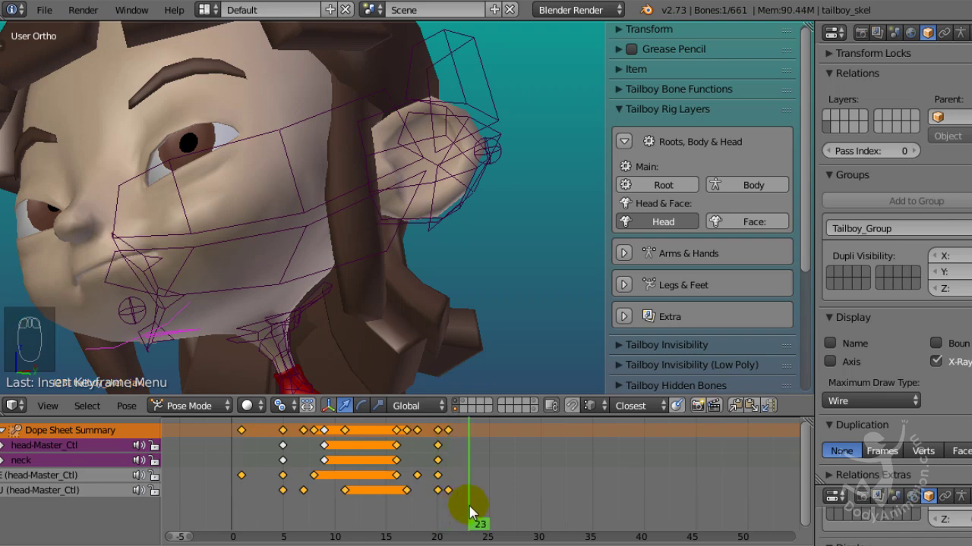
pyautogui.middleClick(416, 329)
pyautogui.moveTo(369, 414); pyautogui.dragTo(421, 410)
pyautogui.middleClick(369, 411)
pyautogui.moveTo(422, 409); pyautogui.dragTo(253, 325)
pyautogui.moveTo(263, 321); pyautogui.dragTo(262, 329)
pyautogui.moveTo(261, 329); pyautogui.dragTo(267, 334)
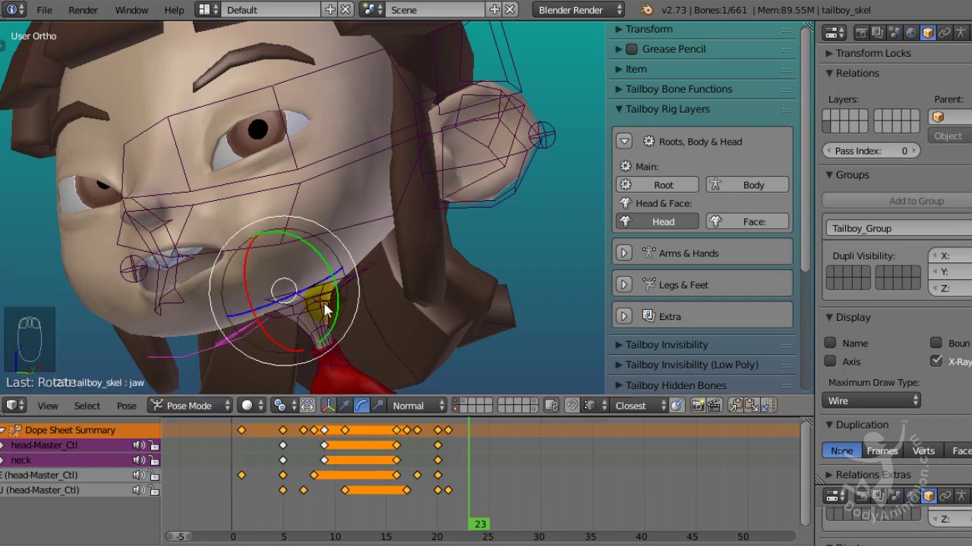
pyautogui.press('i')
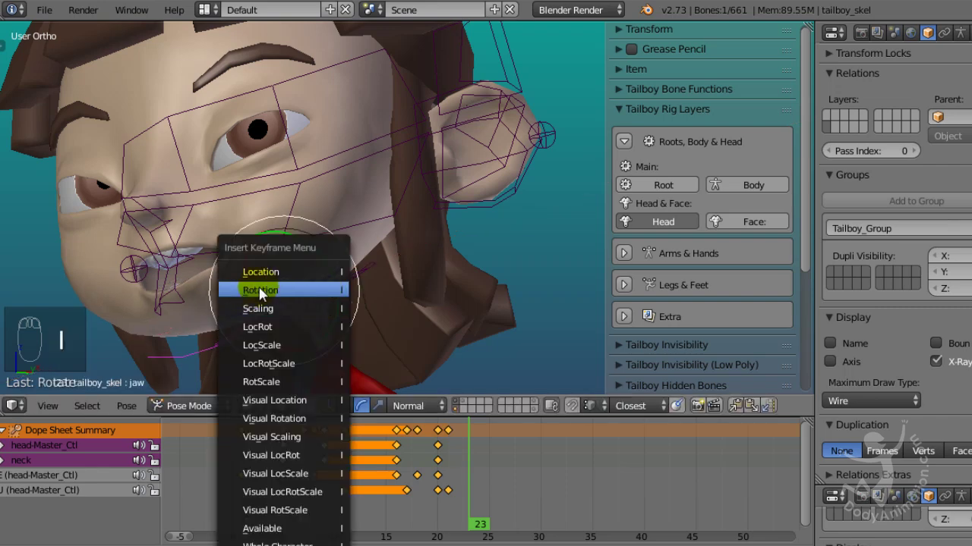
pyautogui.moveTo(276, 522); pyautogui.dragTo(422, 458)
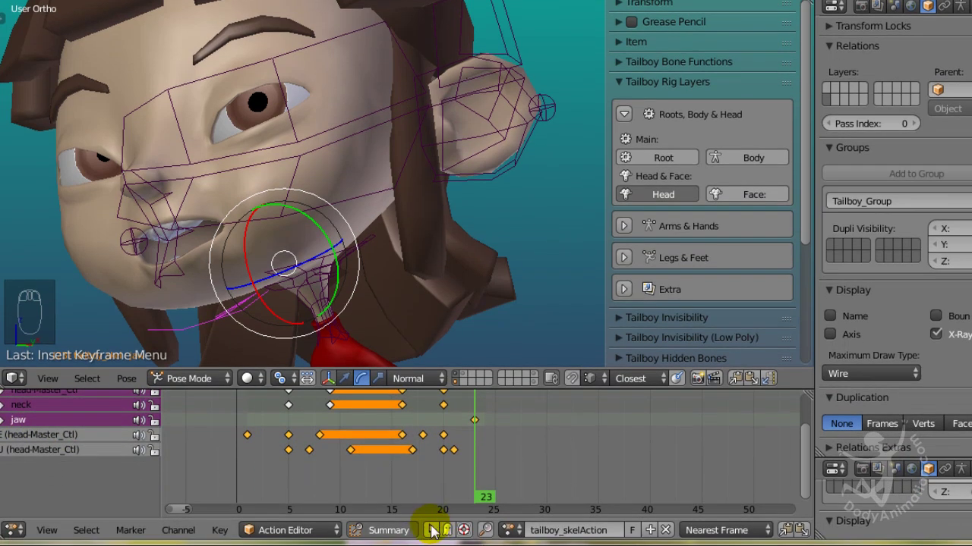
# Go to frame 20, clear rotation with Alt+R, tilt the head anew and key it.
pyautogui.moveTo(435, 535); pyautogui.dragTo(482, 428)
pyautogui.moveTo(495, 427); pyautogui.dragTo(435, 515)
pyautogui.moveTo(436, 533); pyautogui.dragTo(449, 463)
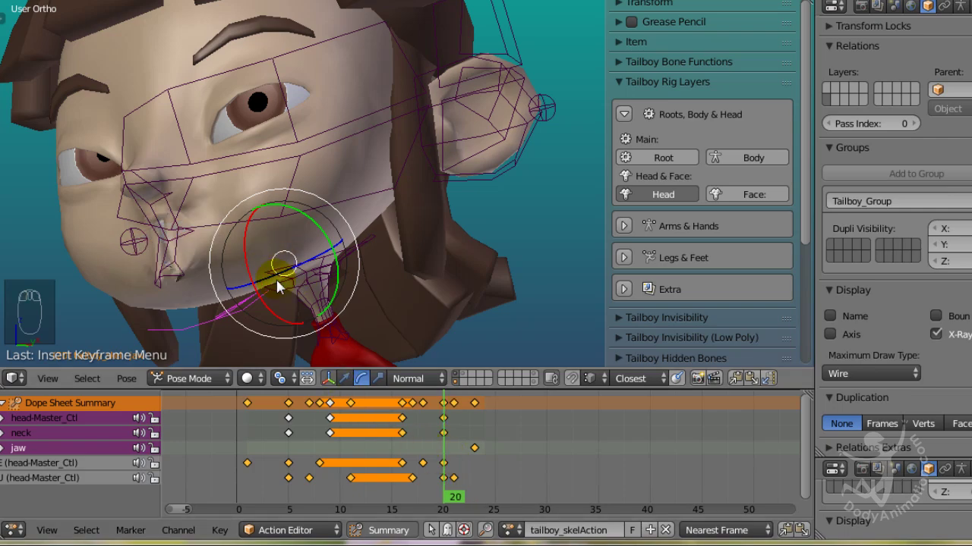
pyautogui.moveTo(261, 295); pyautogui.dragTo(254, 298)
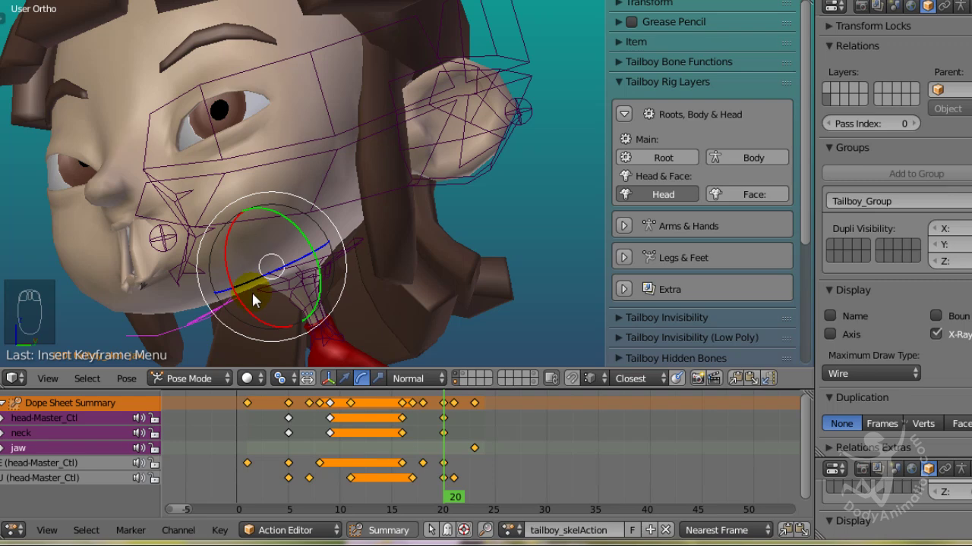
pyautogui.press('alt+r')
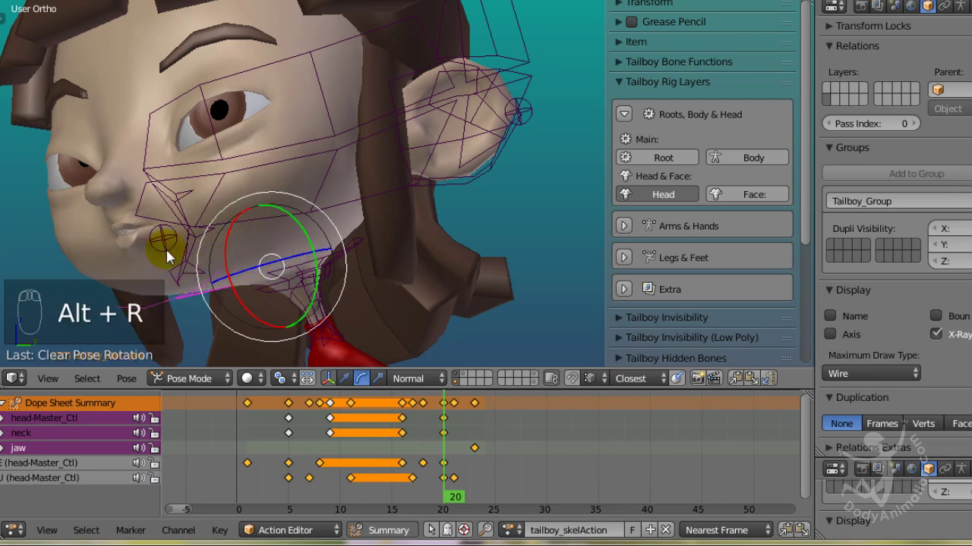
pyautogui.moveTo(363, 267); pyautogui.dragTo(372, 305)
pyautogui.press('i')
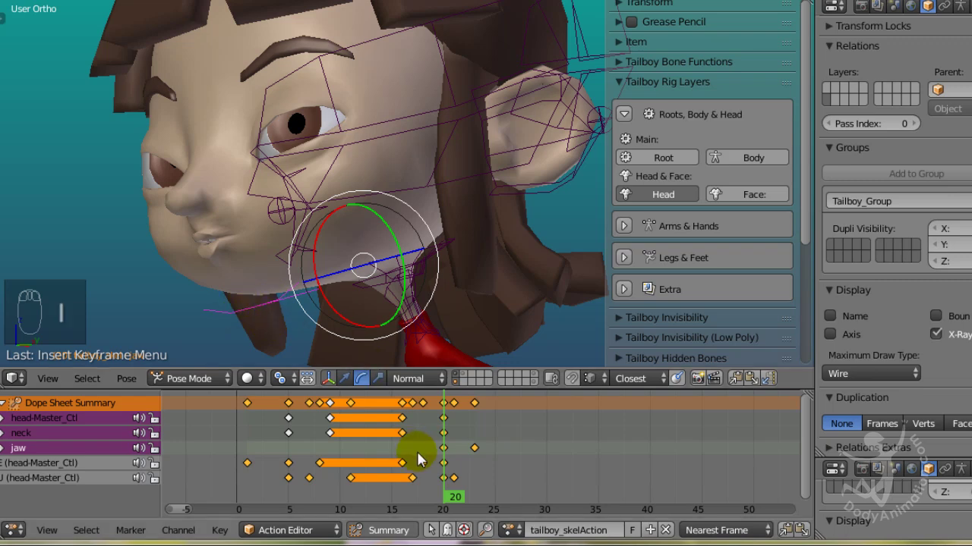
# Return to frame 23, turn the head side-on and preview with Alt+A.
pyautogui.moveTo(437, 536); pyautogui.dragTo(468, 421)
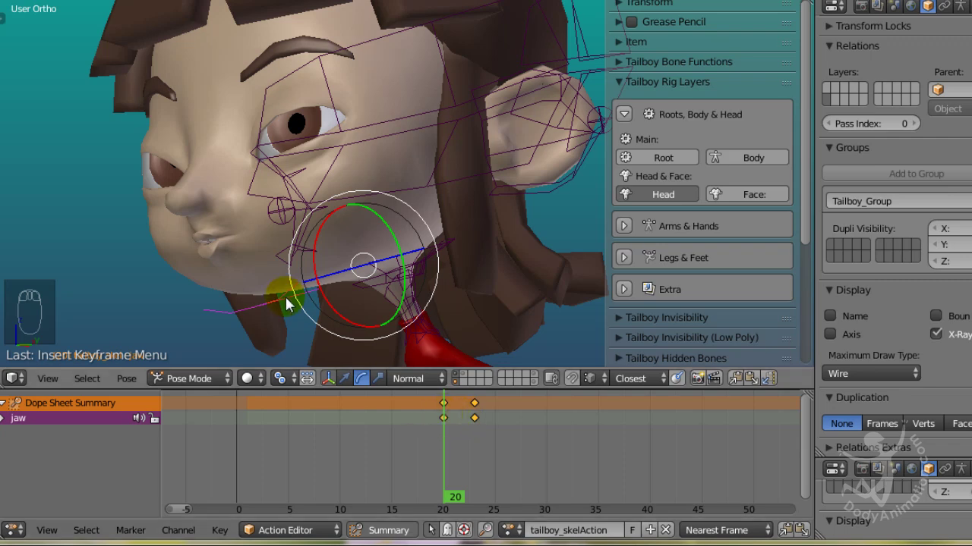
pyautogui.moveTo(345, 309); pyautogui.dragTo(453, 424)
pyautogui.moveTo(454, 425); pyautogui.dragTo(452, 427)
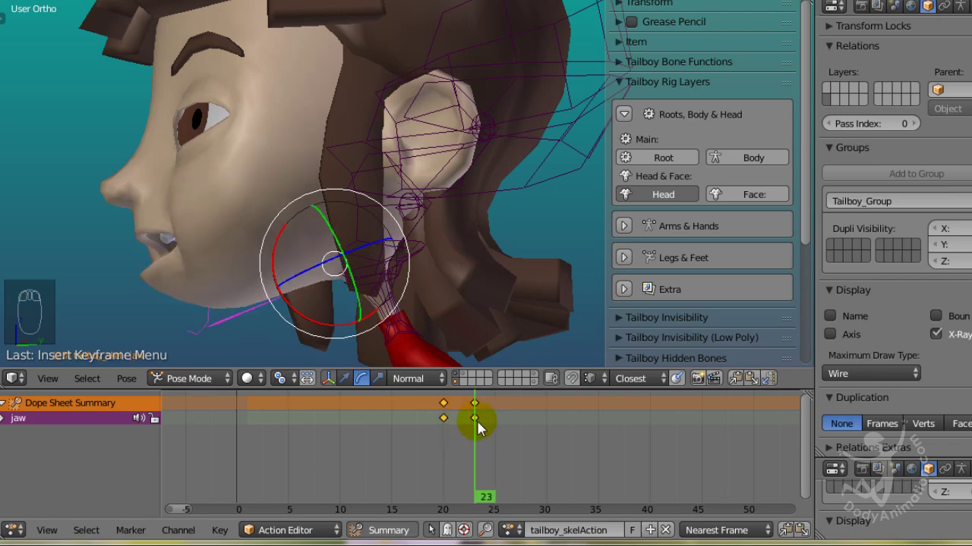
pyautogui.moveTo(471, 450); pyautogui.dragTo(432, 436)
pyautogui.press('alt+a')
pyautogui.press('alt+a')
# Turn the head further at frame 25, key it, and play back the head motion.
pyautogui.moveTo(470, 435); pyautogui.dragTo(501, 419)
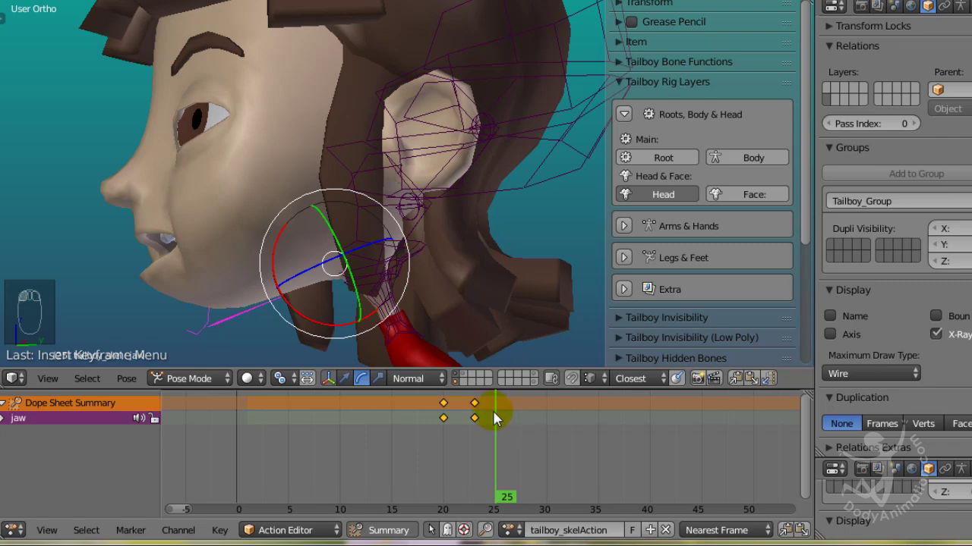
pyautogui.moveTo(448, 427); pyautogui.dragTo(451, 428)
pyautogui.press('shift+d')
pyautogui.moveTo(481, 434); pyautogui.dragTo(499, 433)
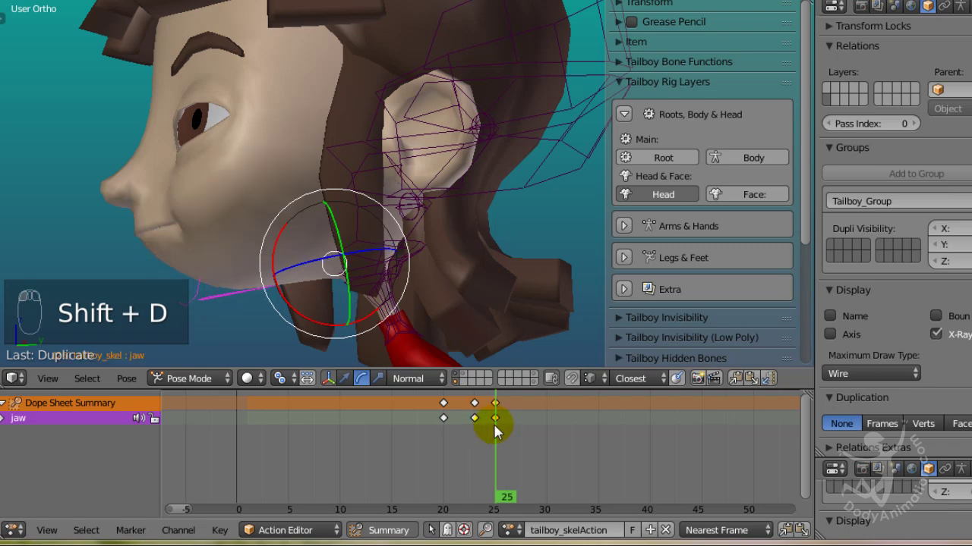
pyautogui.press('alt+a')
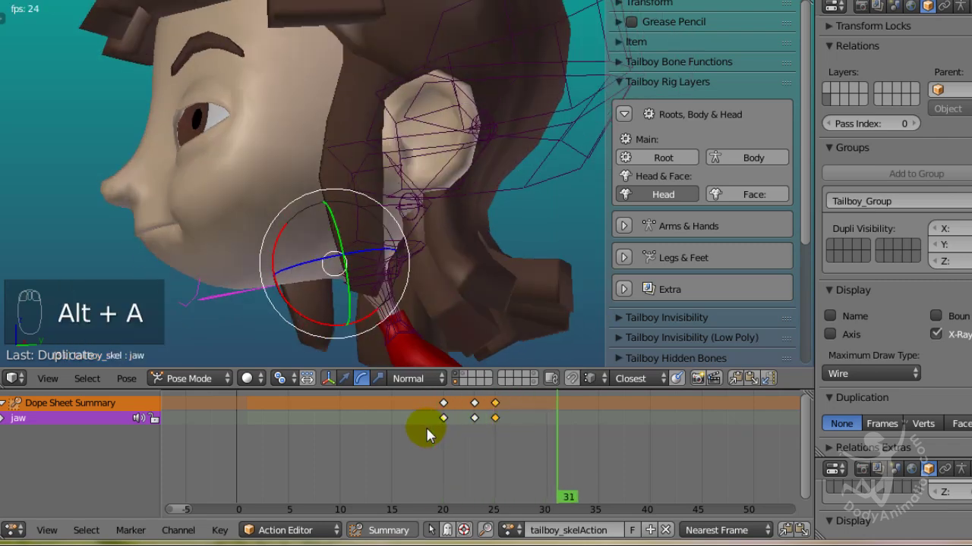
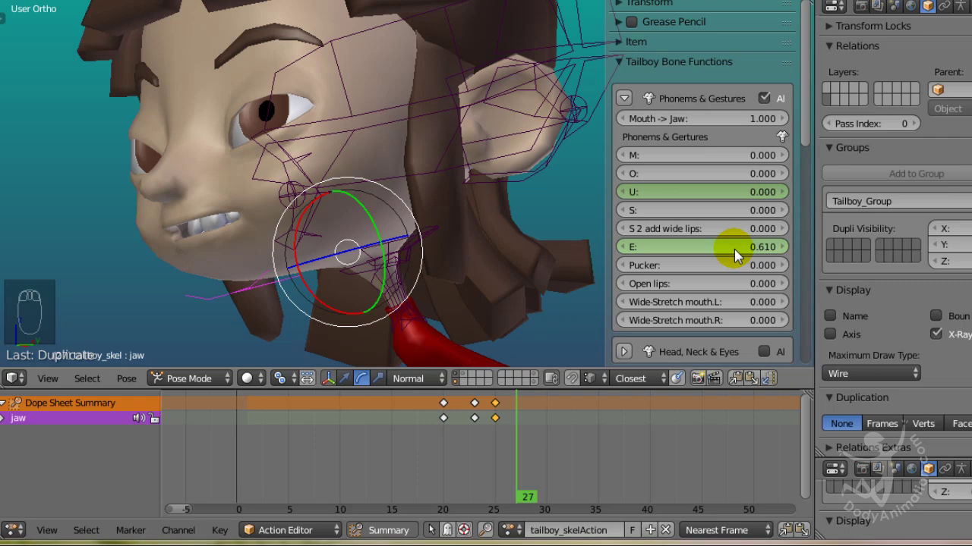
# Key the E phoneme slider at several frames with changing values.
pyautogui.press('i')
pyautogui.moveTo(518, 430); pyautogui.dragTo(757, 254)
pyautogui.press('i')
pyautogui.moveTo(492, 420); pyautogui.dragTo(570, 441)
pyautogui.moveTo(766, 256); pyautogui.dragTo(766, 256)
pyautogui.press('i')
pyautogui.moveTo(545, 426); pyautogui.dragTo(486, 423)
# Play the mouth animation with Alt+A, preview later frames and stop at frame 32.
pyautogui.press('alt+a')
pyautogui.press('alt+a')
pyautogui.press('alt+a')
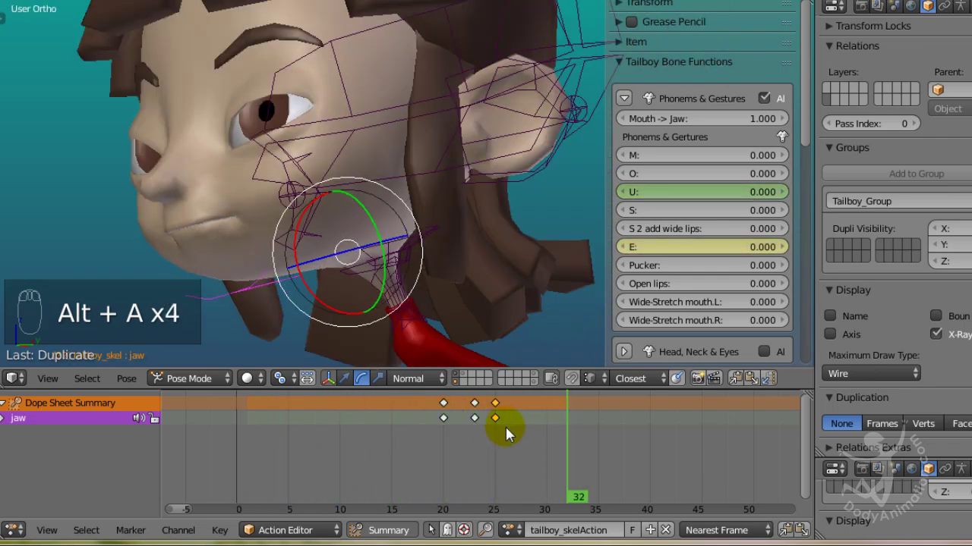
pyautogui.press('alt+a')
pyautogui.moveTo(519, 436); pyautogui.dragTo(703, 182)
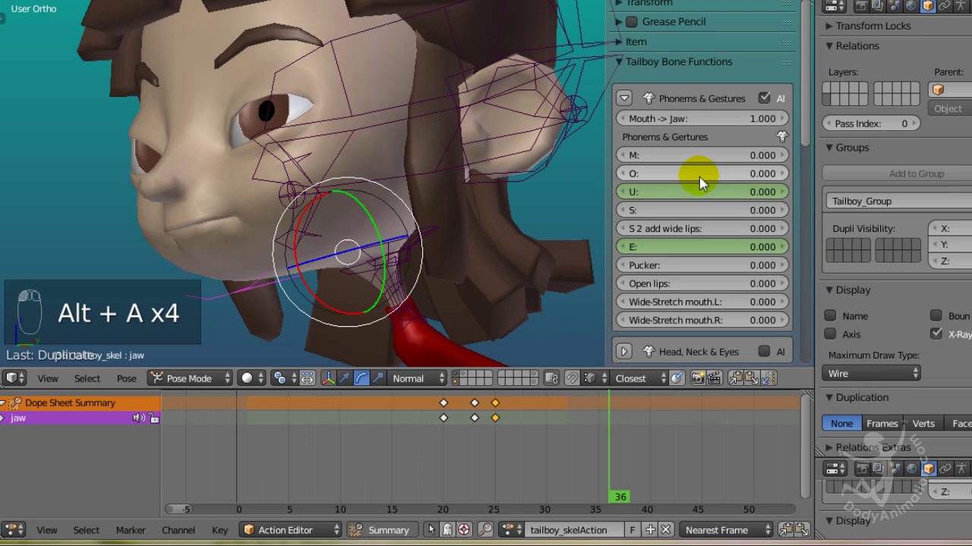
pyautogui.moveTo(596, 412); pyautogui.dragTo(597, 419)
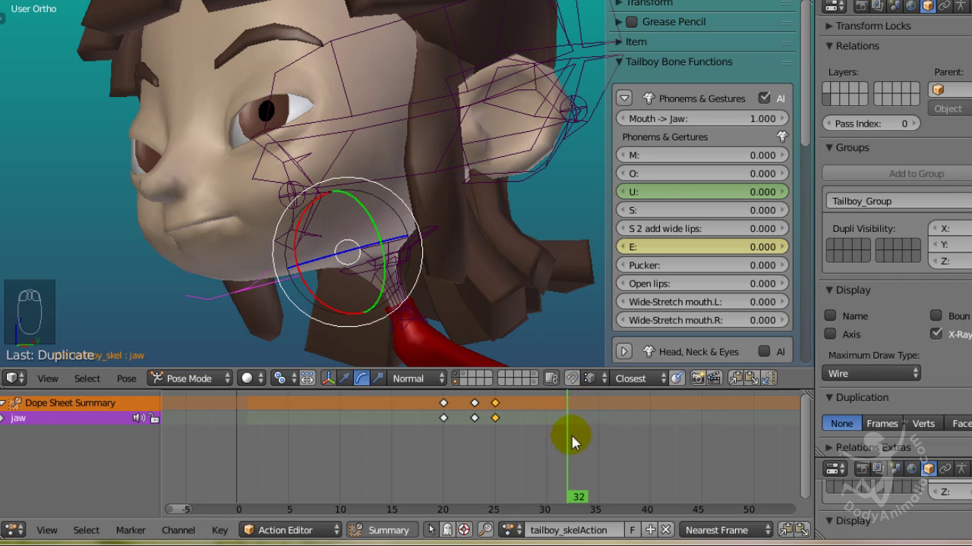
# Bring up the right-click keyframe options for the E phoneme slider.
pyautogui.moveTo(583, 421); pyautogui.dragTo(731, 256)
pyautogui.moveTo(575, 428); pyautogui.dragTo(723, 251)
pyautogui.moveTo(724, 251); pyautogui.dragTo(693, 256)
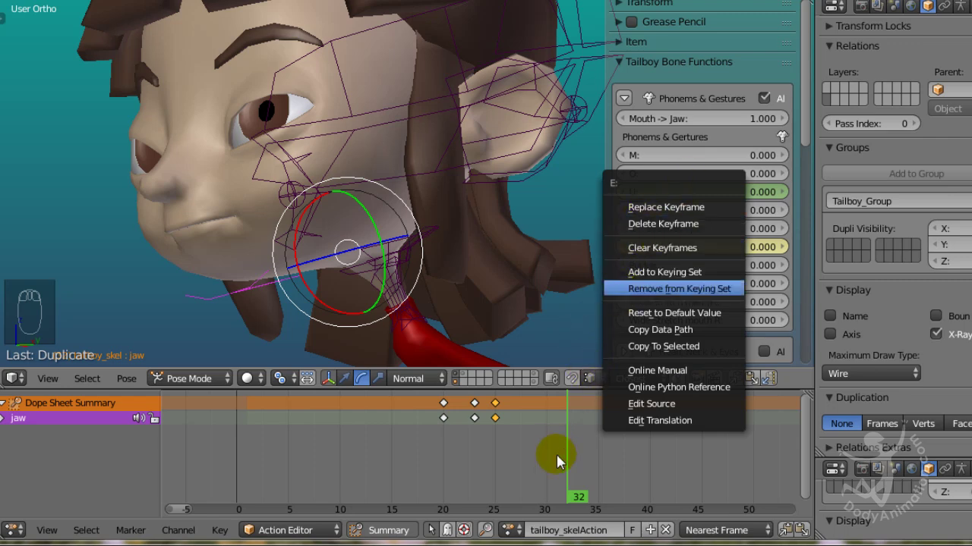
# Replay the face animation and scrub to frame 18.
pyautogui.moveTo(575, 420); pyautogui.dragTo(462, 431)
pyautogui.press('alt+a')
pyautogui.press('alt+a')
pyautogui.moveTo(426, 432); pyautogui.dragTo(691, 248)
pyautogui.moveTo(626, 105); pyautogui.dragTo(427, 219)
pyautogui.moveTo(427, 219); pyautogui.dragTo(677, 157)
pyautogui.moveTo(624, 71); pyautogui.dragTo(626, 90)
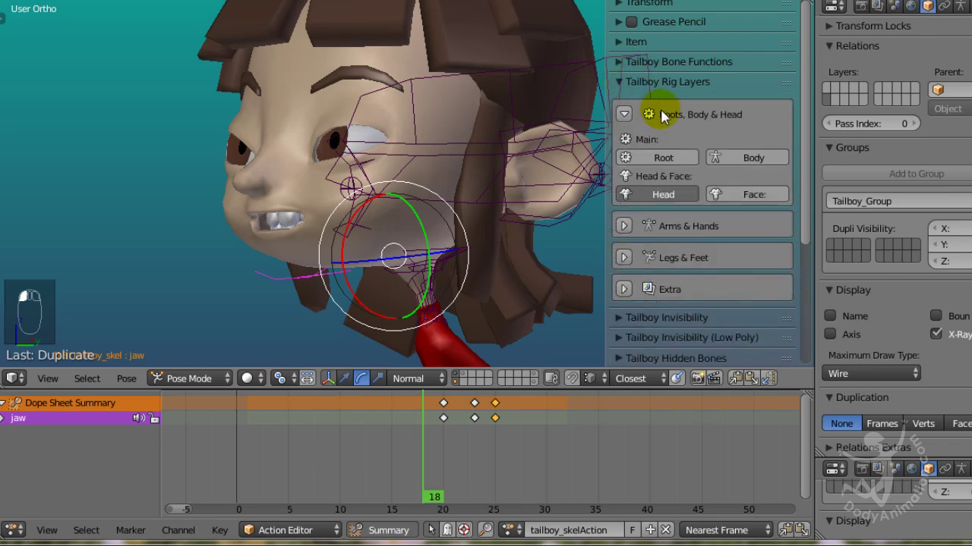
# Orbit the viewport in close toward Tailboy's face.
pyautogui.moveTo(683, 199); pyautogui.dragTo(351, 363)
pyautogui.moveTo(316, 190); pyautogui.dragTo(401, 140)
pyautogui.moveTo(347, 389); pyautogui.dragTo(315, 88)
pyautogui.middleClick(421, 150)
pyautogui.moveTo(315, 87); pyautogui.dragTo(405, 455)
pyautogui.middleClick(405, 455)
pyautogui.moveTo(284, 448); pyautogui.dragTo(414, 246)
pyautogui.moveTo(398, 280); pyautogui.dragTo(255, 449)
# Enable the Face rig layer, go to frame 10 and select an eyebrow control bone.
pyautogui.moveTo(258, 448); pyautogui.dragTo(346, 457)
pyautogui.moveTo(451, 159); pyautogui.dragTo(427, 172)
pyautogui.moveTo(428, 172); pyautogui.dragTo(437, 148)
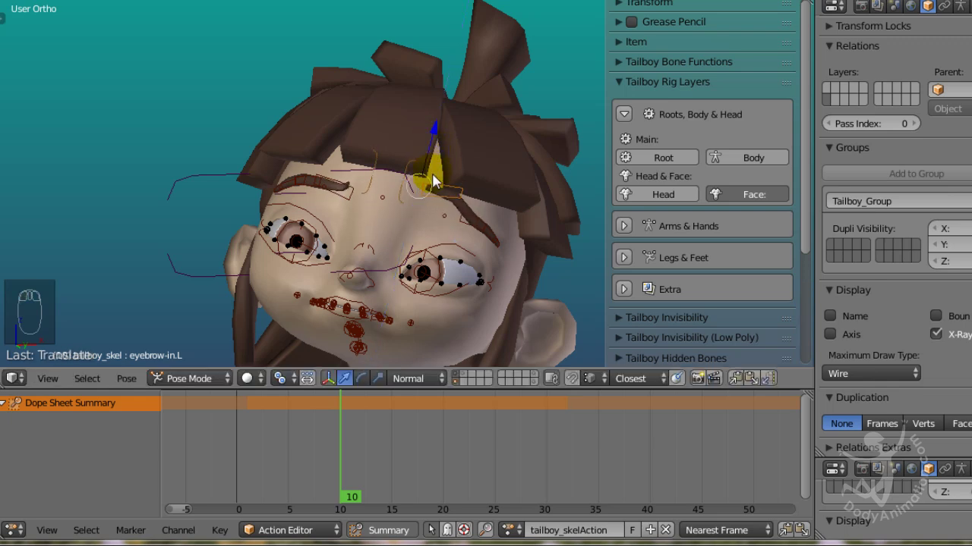
# Key the eyebrow at frame 10, repose the brow at frame 5, key it and preview.
pyautogui.press('i')
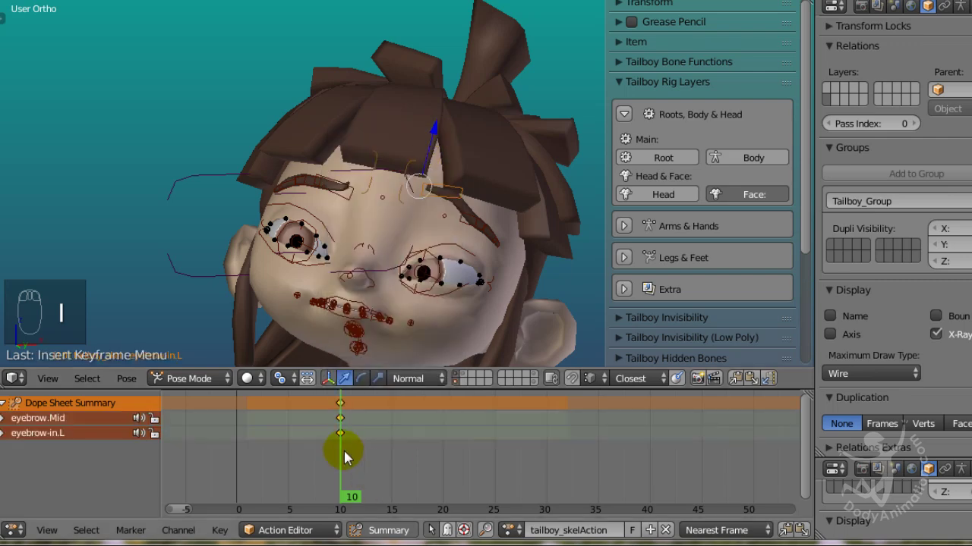
pyautogui.moveTo(344, 443); pyautogui.dragTo(298, 452)
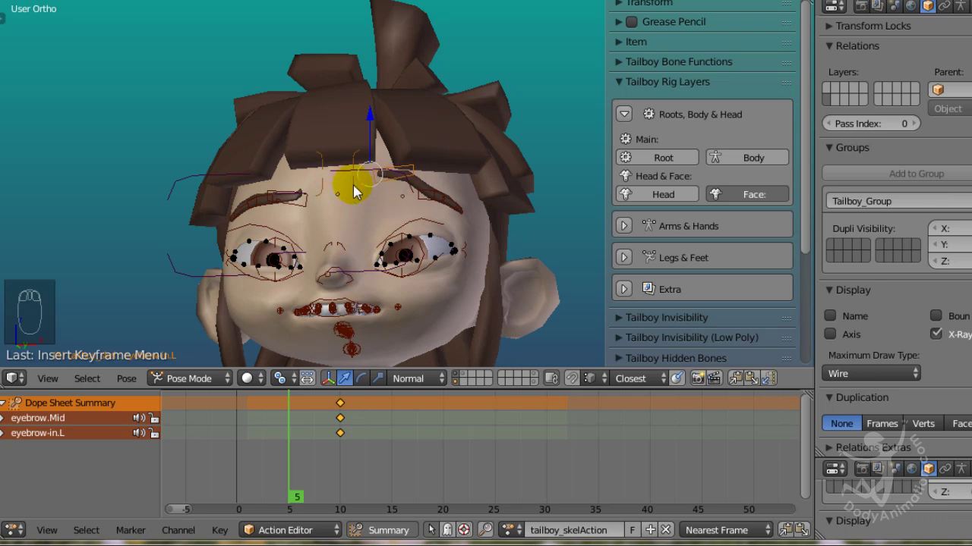
pyautogui.press('alt+g')
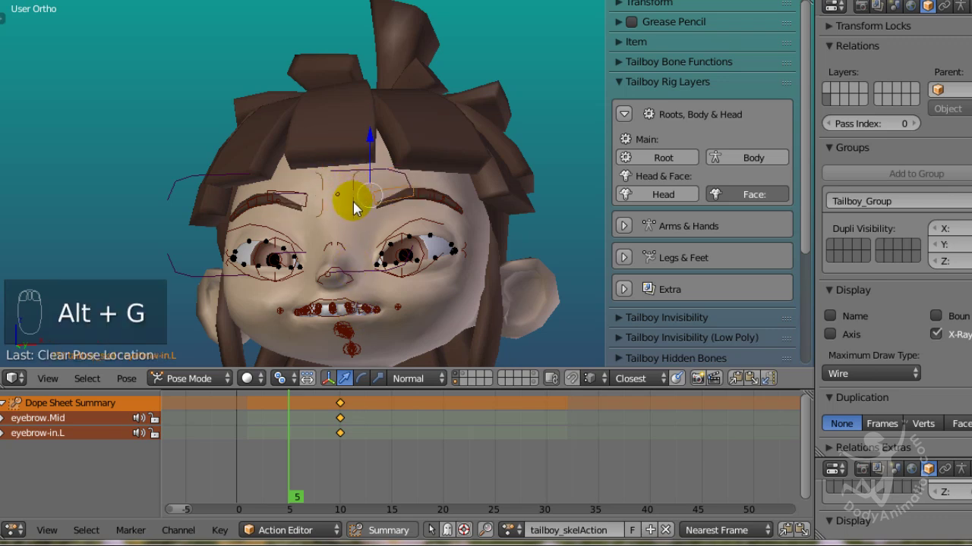
pyautogui.press('i')
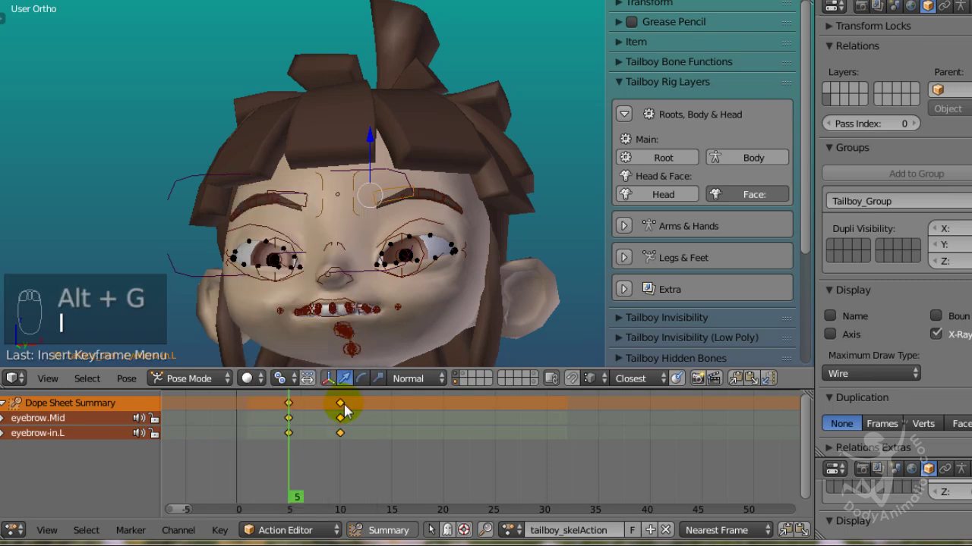
pyautogui.moveTo(304, 448); pyautogui.dragTo(284, 452)
pyautogui.press('alt+a')
pyautogui.press('alt+a')
# Scrub to an earlier frame and orbit around the face to another control bone.
pyautogui.moveTo(311, 452); pyautogui.dragTo(402, 458)
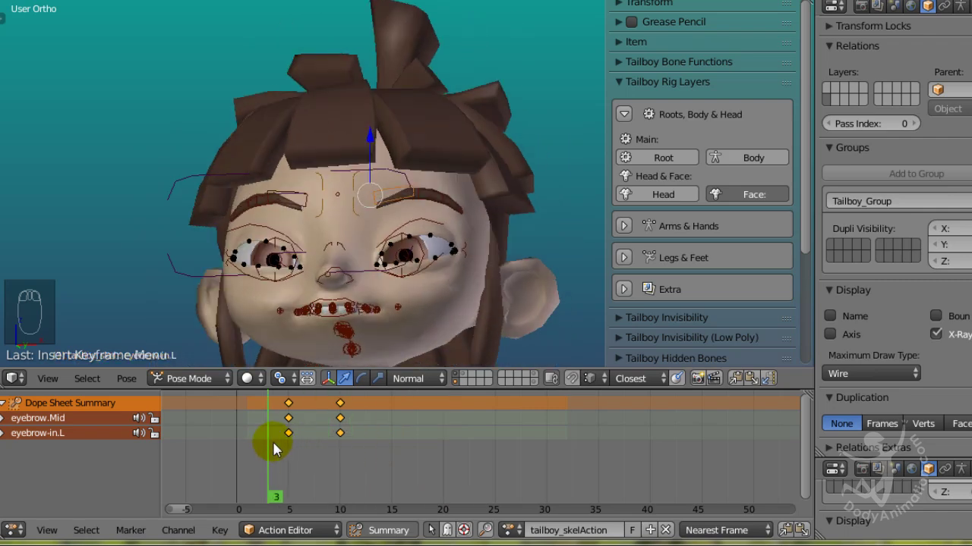
pyautogui.moveTo(428, 254); pyautogui.dragTo(286, 244)
pyautogui.moveTo(284, 432); pyautogui.dragTo(415, 197)
pyautogui.moveTo(415, 198); pyautogui.dragTo(289, 209)
pyautogui.moveTo(288, 209); pyautogui.dragTo(247, 201)
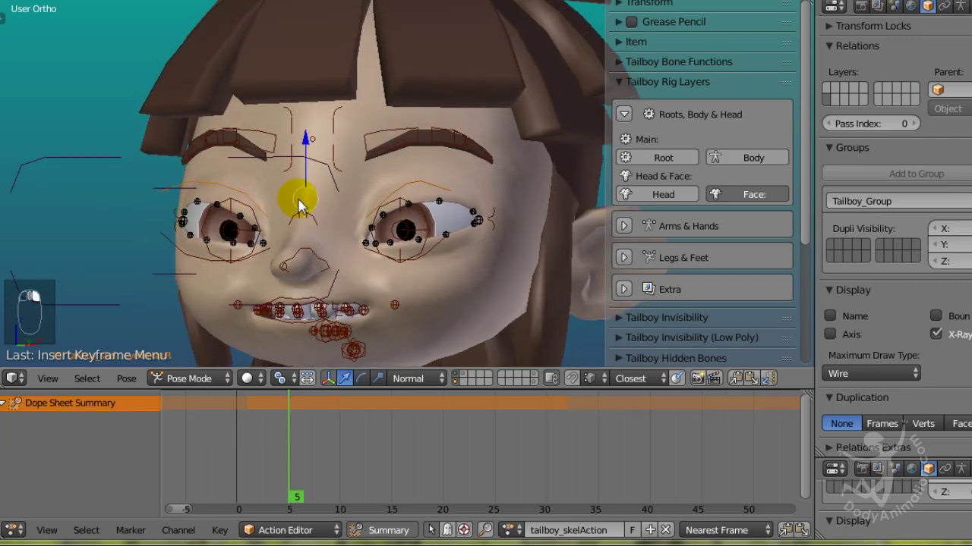
# Select the other eyebrow control and key its Location at frame 10.
pyautogui.moveTo(382, 214); pyautogui.dragTo(264, 456)
pyautogui.press('i')
pyautogui.moveTo(314, 432); pyautogui.dragTo(336, 204)
pyautogui.moveTo(330, 199); pyautogui.dragTo(407, 222)
pyautogui.press('i')
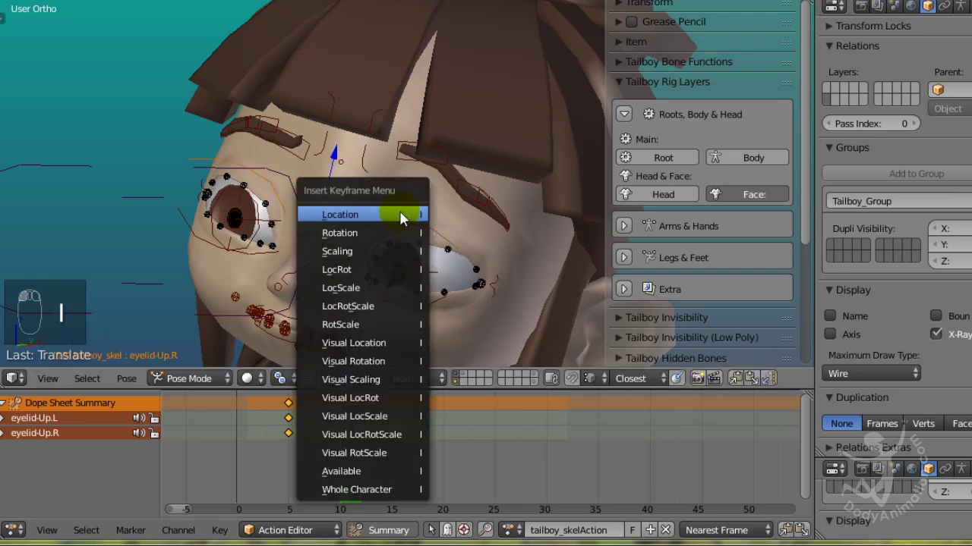
pyautogui.moveTo(336, 461); pyautogui.dragTo(352, 461)
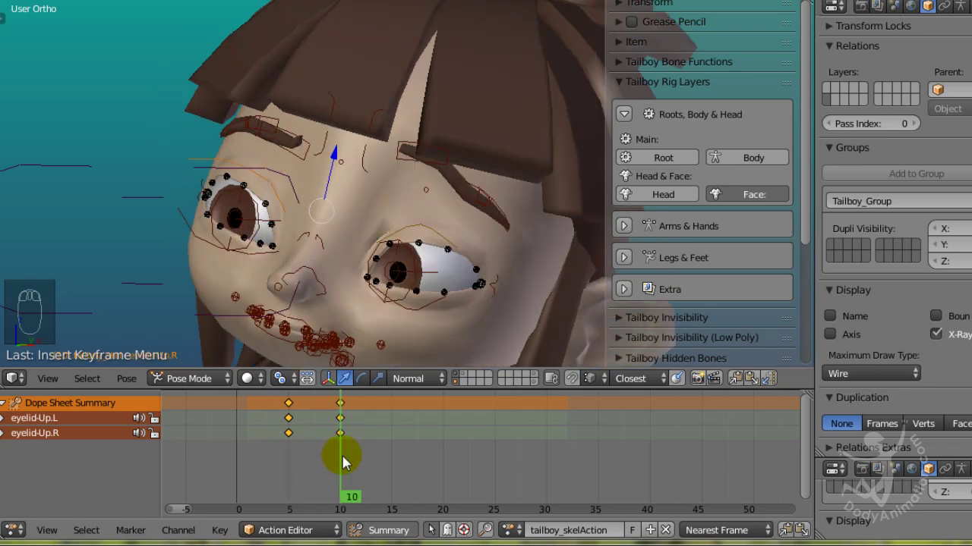
# Insert further face-control keys, the last at frame 9.
pyautogui.moveTo(426, 256); pyautogui.dragTo(309, 325)
pyautogui.press('i')
pyautogui.moveTo(298, 451); pyautogui.dragTo(304, 306)
pyautogui.moveTo(304, 310); pyautogui.dragTo(335, 270)
pyautogui.press('i')
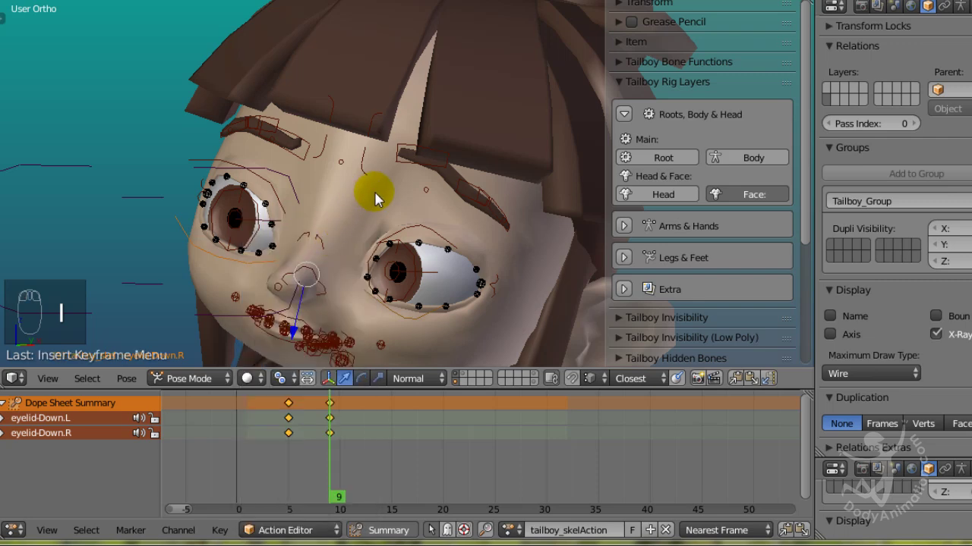
# Hide the Face rig layer and zoom out to the whole character.
pyautogui.moveTo(378, 234); pyautogui.dragTo(684, 205)
pyautogui.moveTo(417, 384); pyautogui.dragTo(671, 171)
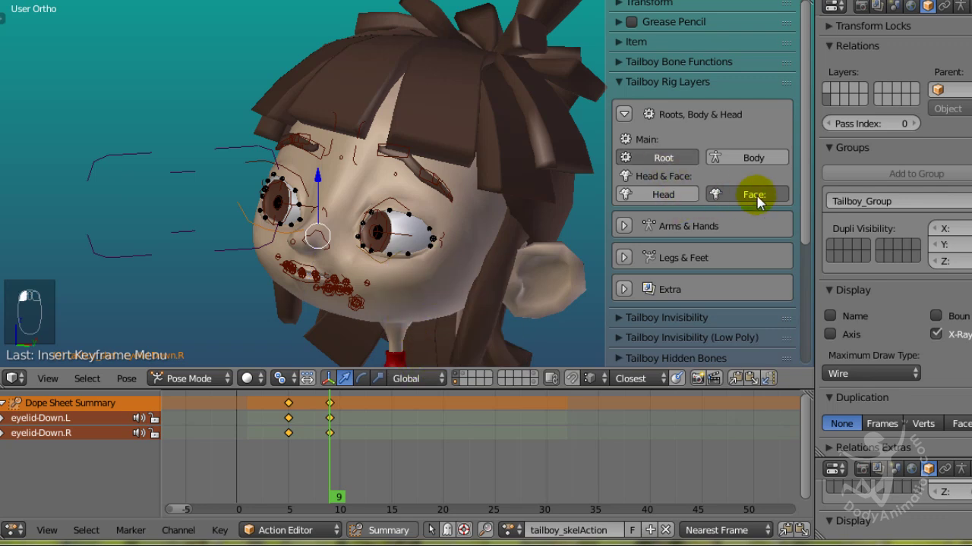
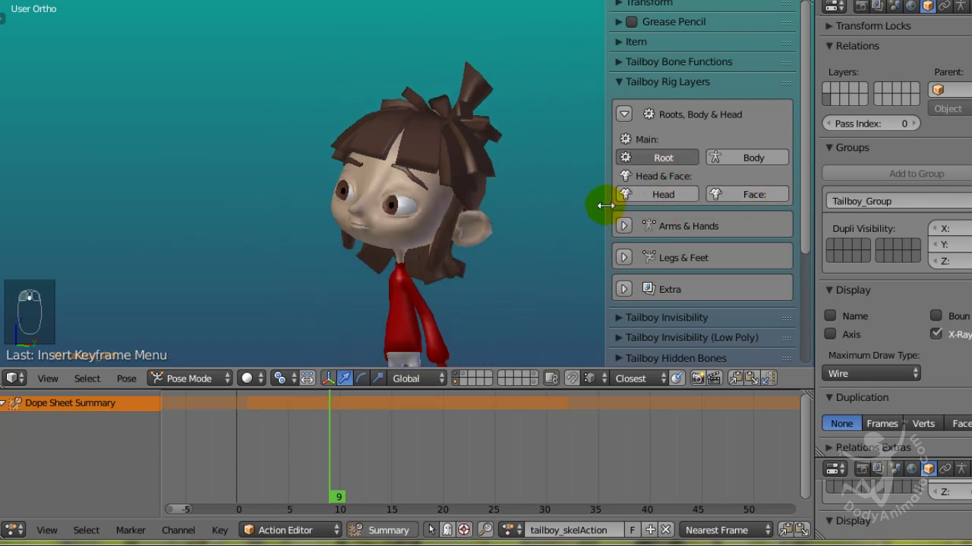
# Play Tailboy's finished animation through the camera view, stopping at frame 18.
pyautogui.moveTo(521, 185); pyautogui.dragTo(431, 296)
pyautogui.press('KP_0')
pyautogui.press('alt+a')
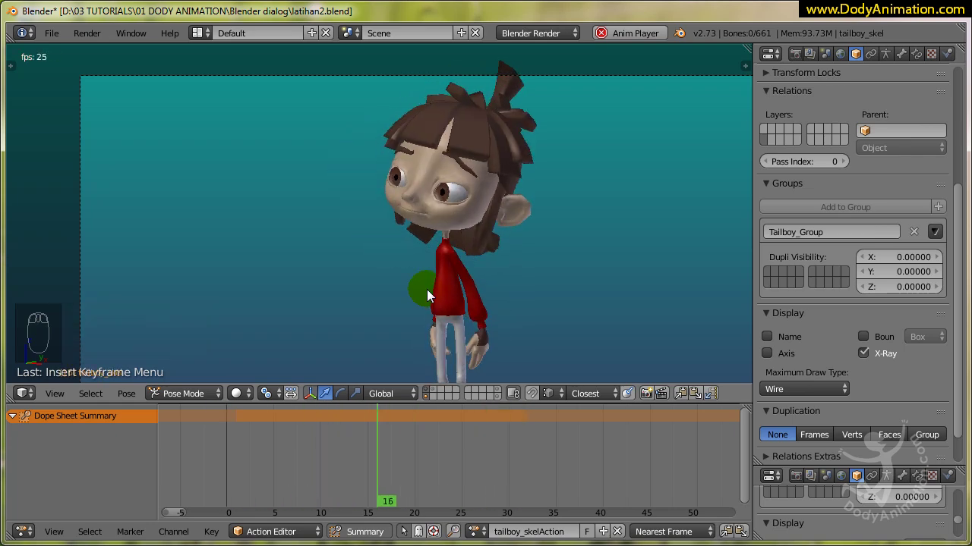
pyautogui.moveTo(431, 296); pyautogui.dragTo(414, 257)
pyautogui.press('alt+a')
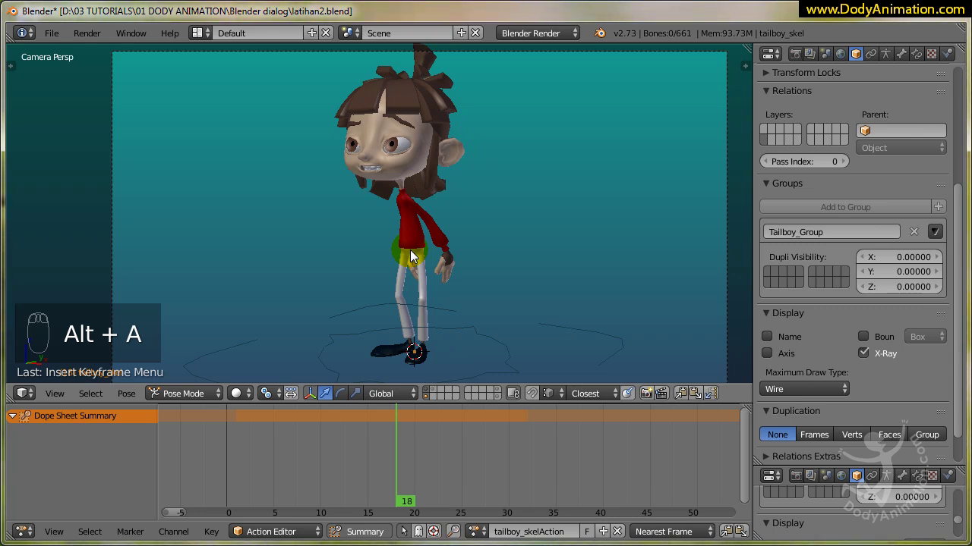